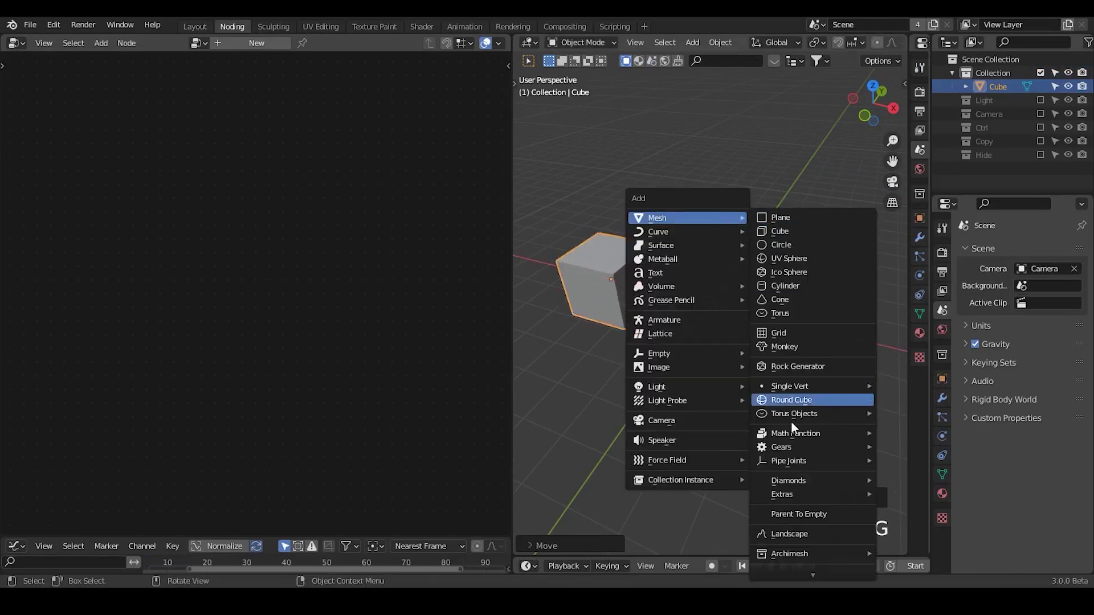
# - Add a Suzanne monkey head and move it right of the cube along X
pyautogui.press('shift+a')
pyautogui.press('g')
pyautogui.moveTo(748, 325); pyautogui.dragTo(759, 325)
pyautogui.press('g')
# - Add a plane at the scene centre to host the geometry nodes tree
pyautogui.press('g')
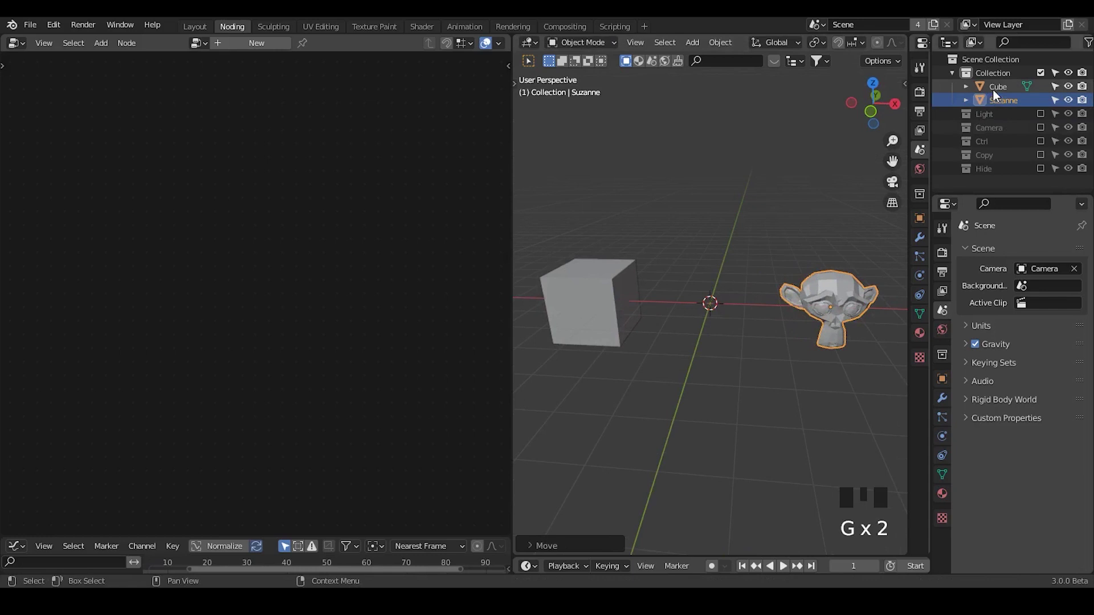
pyautogui.click(620, 153)
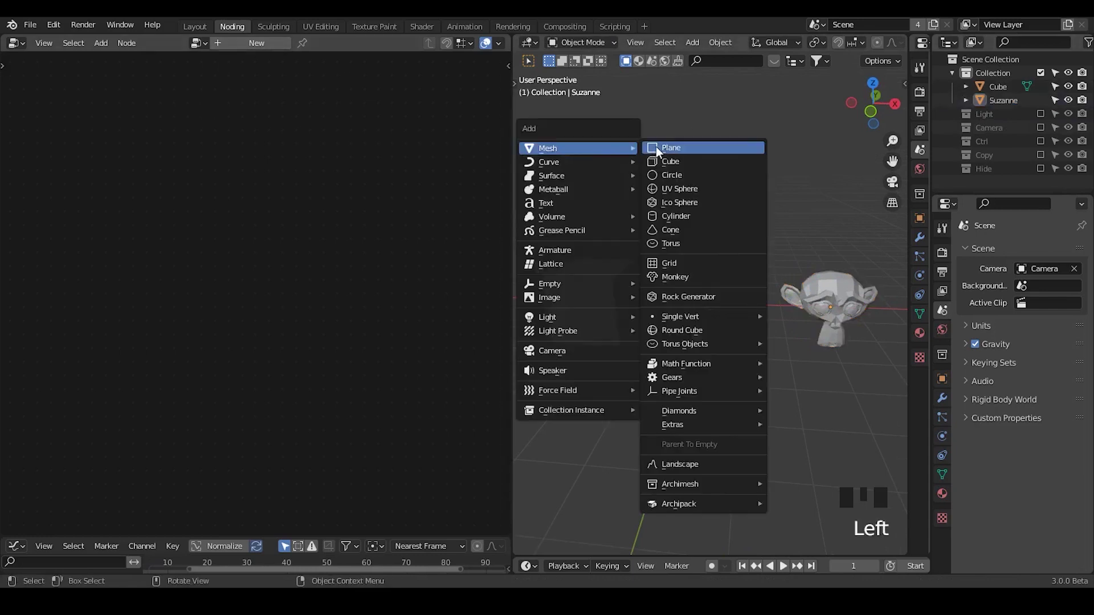
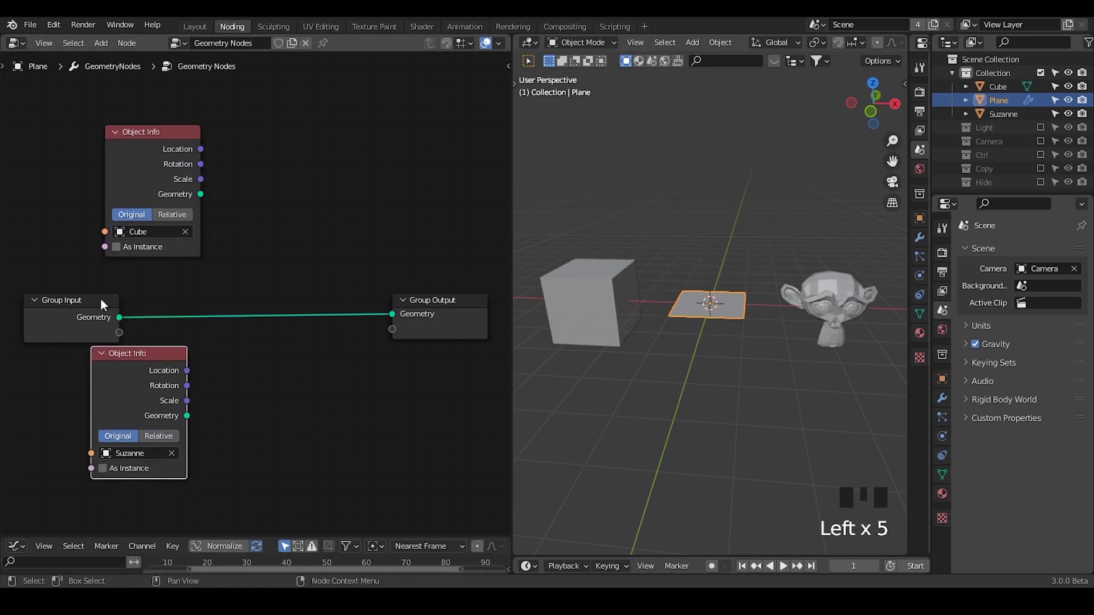
# - Hide the Cube and Suzanne objects in the outliner
pyautogui.press('x')
pyautogui.click(978, 107)
pyautogui.click(1004, 88)
pyautogui.click(1007, 120)
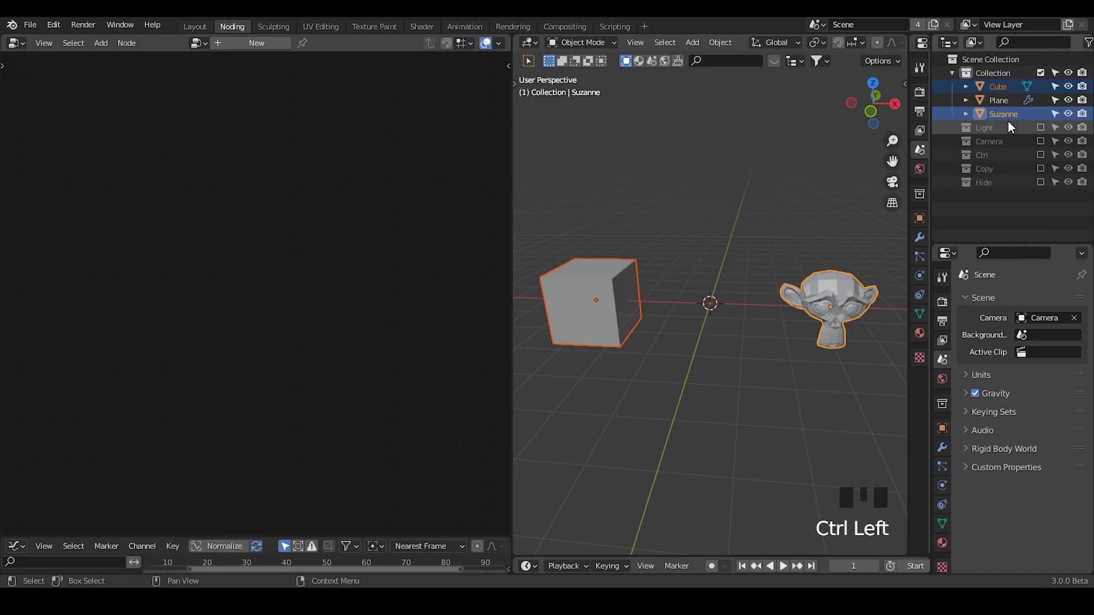
pyautogui.click(1005, 152)
# - Add the G_Points Distribute group and feed the Cube geometry into its Mesh input
pyautogui.click(1004, 92)
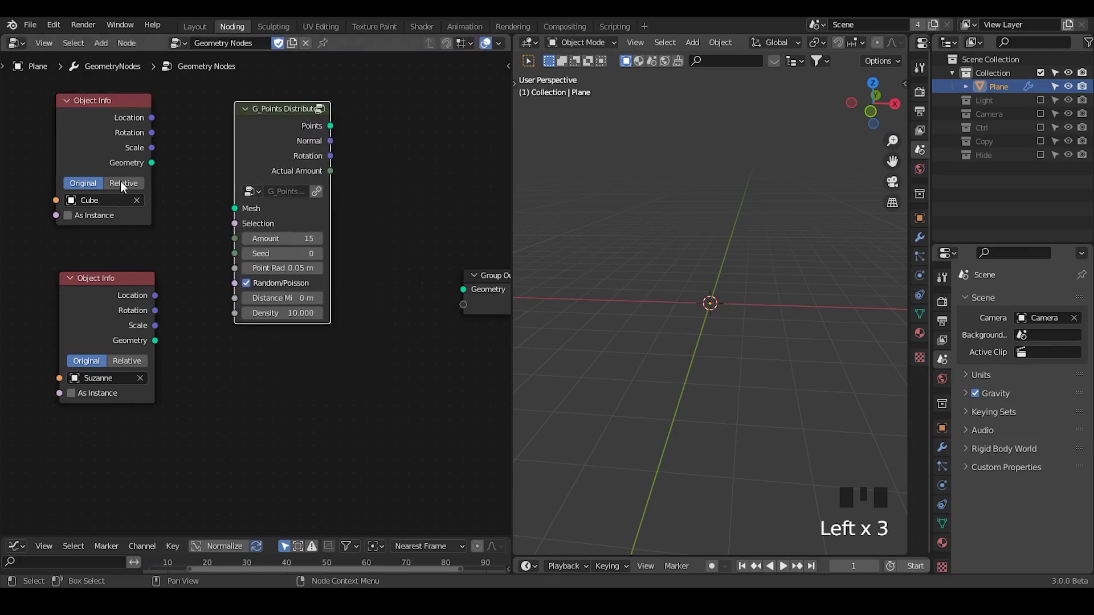
pyautogui.click(255, 181)
pyautogui.moveTo(270, 127); pyautogui.dragTo(740, 373)
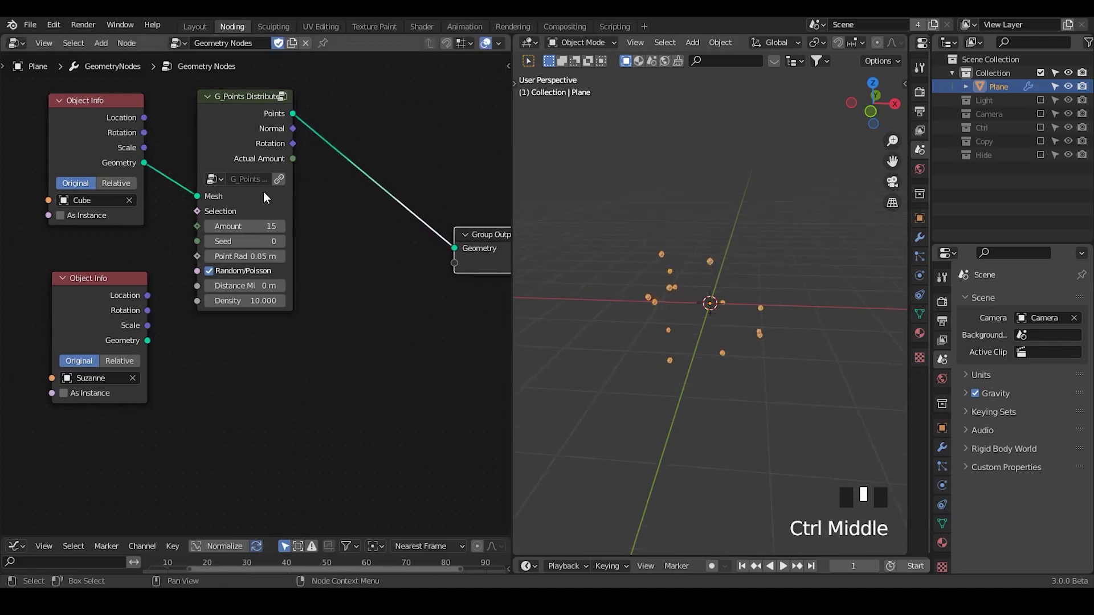
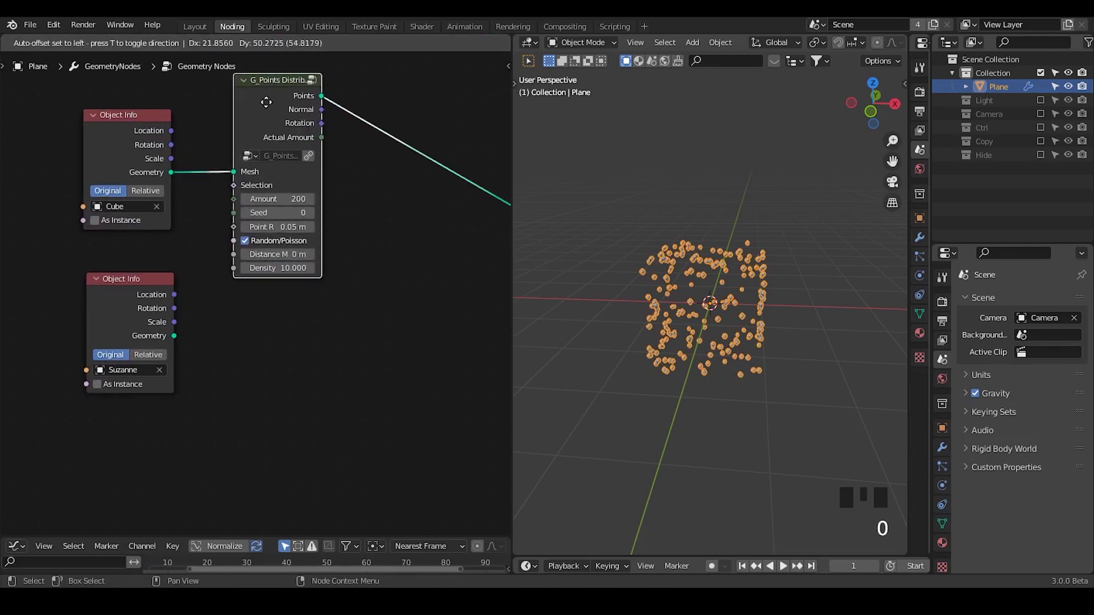
# - Duplicate the 200-point distribute group and feed Suzanne's geometry into the copy
pyautogui.press('shift+d')
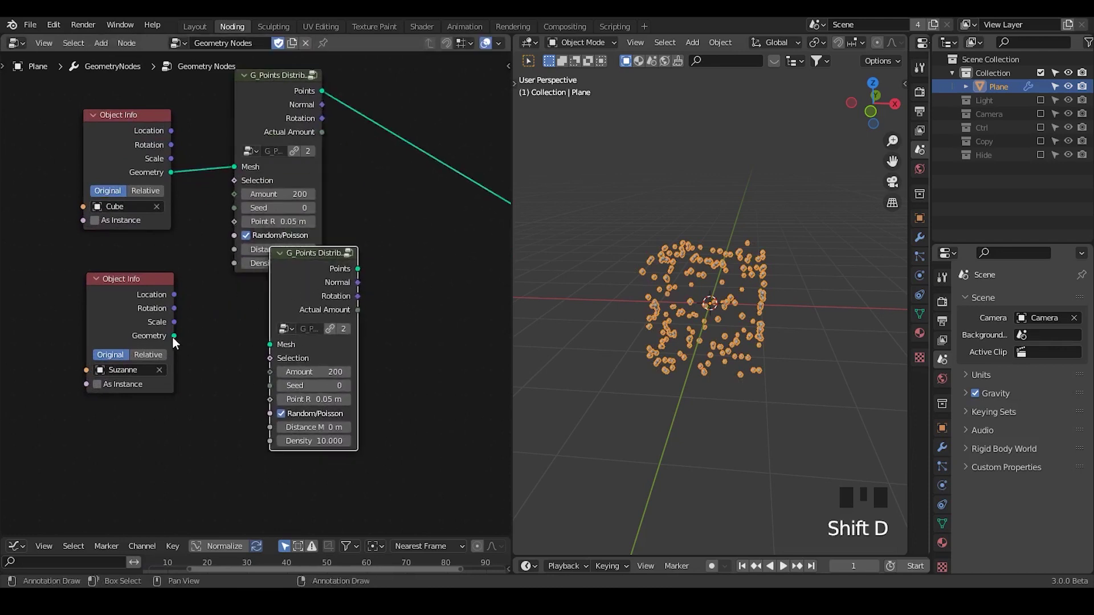
pyautogui.click(273, 351)
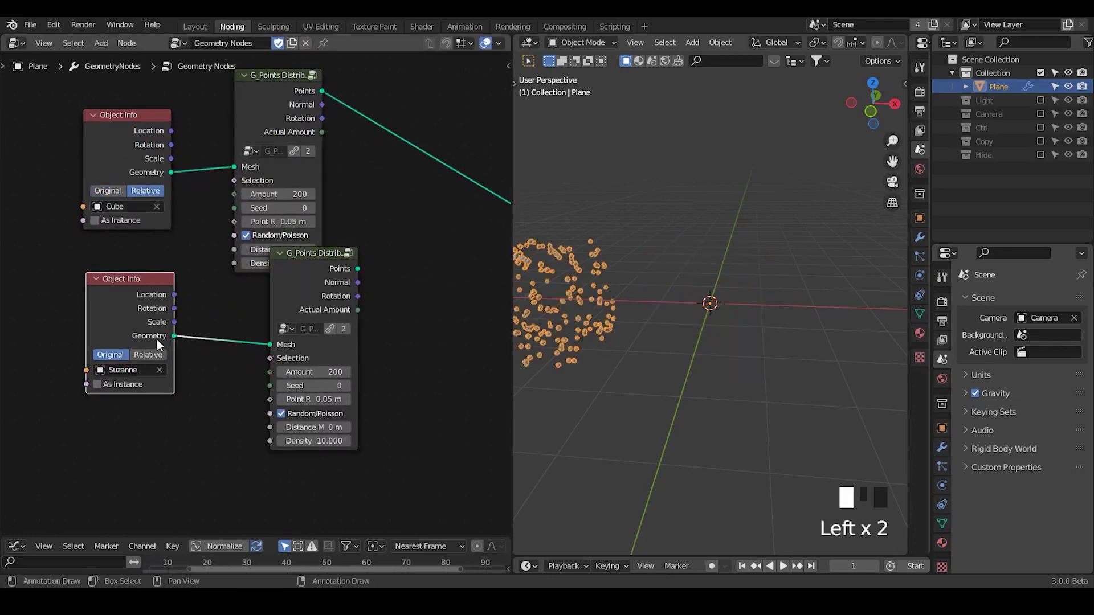
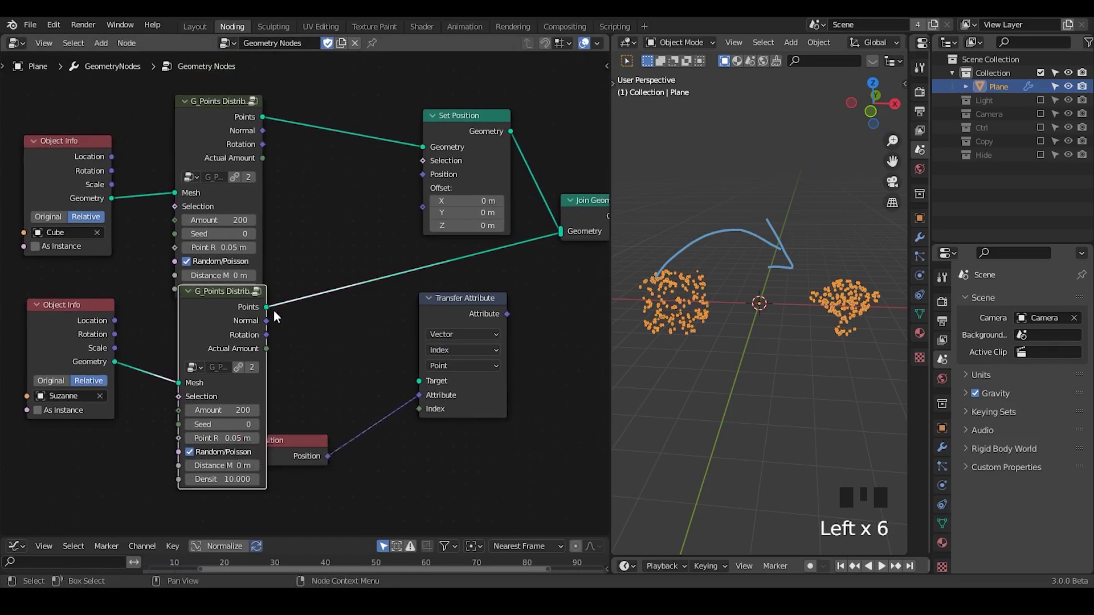
# - Use monkey points as Transfer Attribute target and drive Set Position with the transferred positions
pyautogui.click(440, 348)
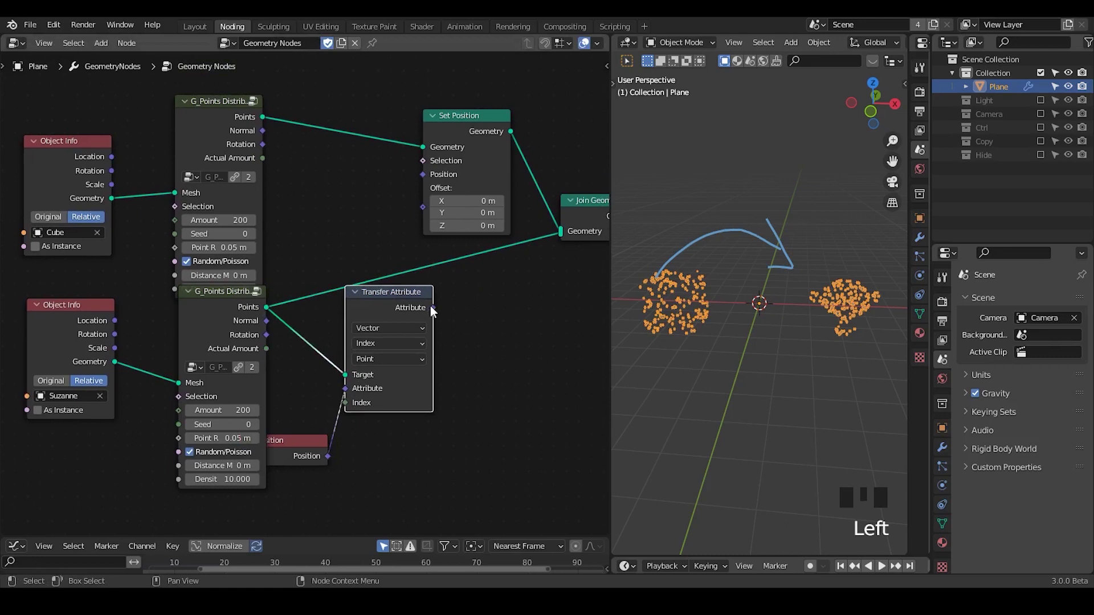
pyautogui.moveTo(437, 200); pyautogui.dragTo(531, 203)
pyautogui.press('ctrl+x')
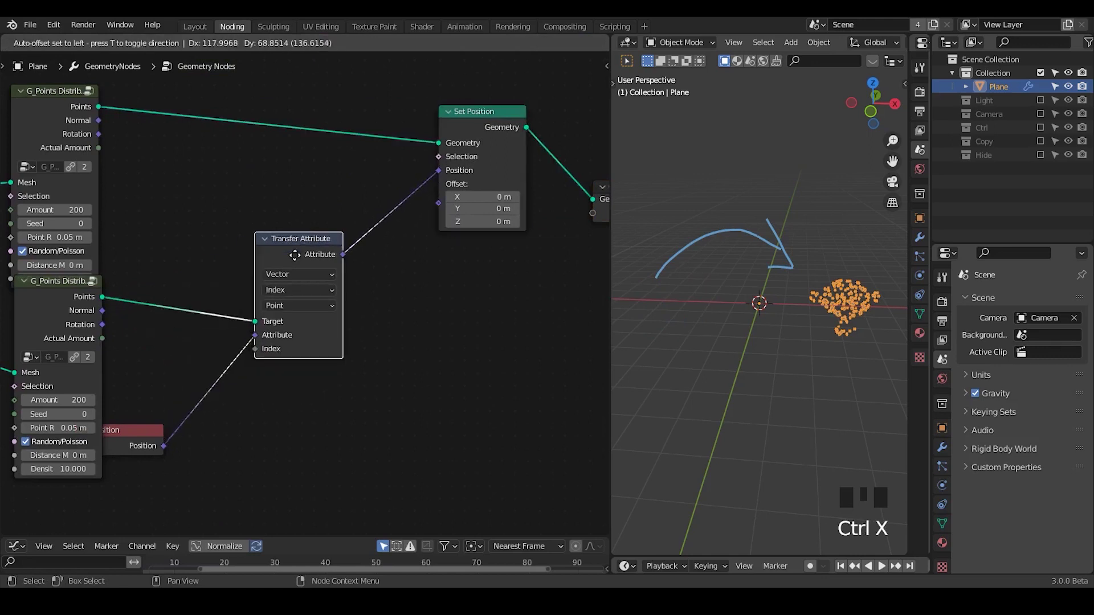
# - Mix original and transferred positions into Set Position with Fac 1.0 toward the monkey
pyautogui.moveTo(779, 240); pyautogui.dragTo(391, 186)
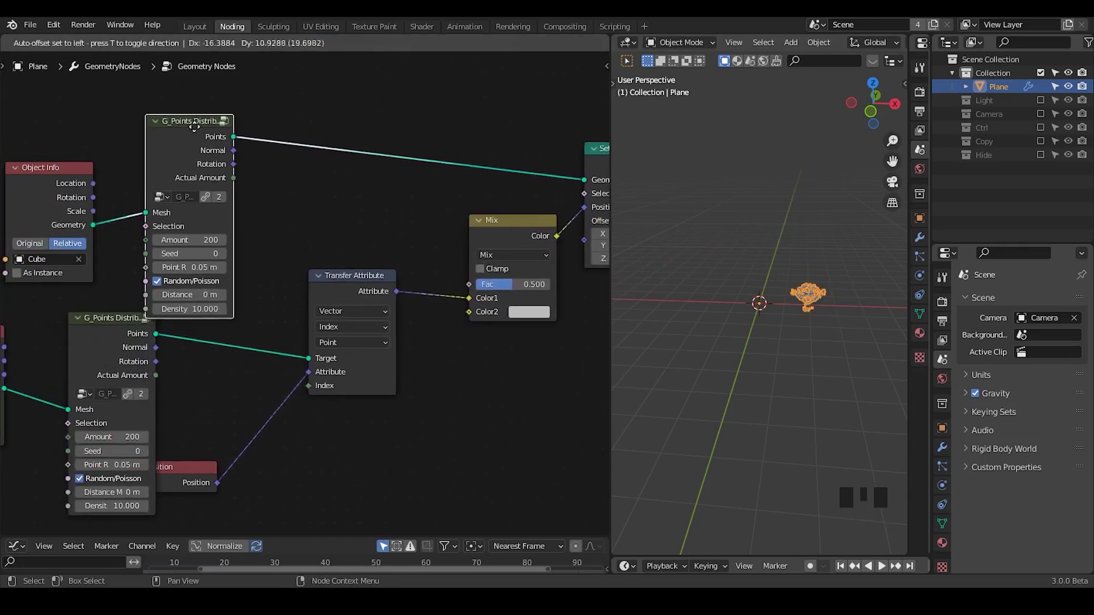
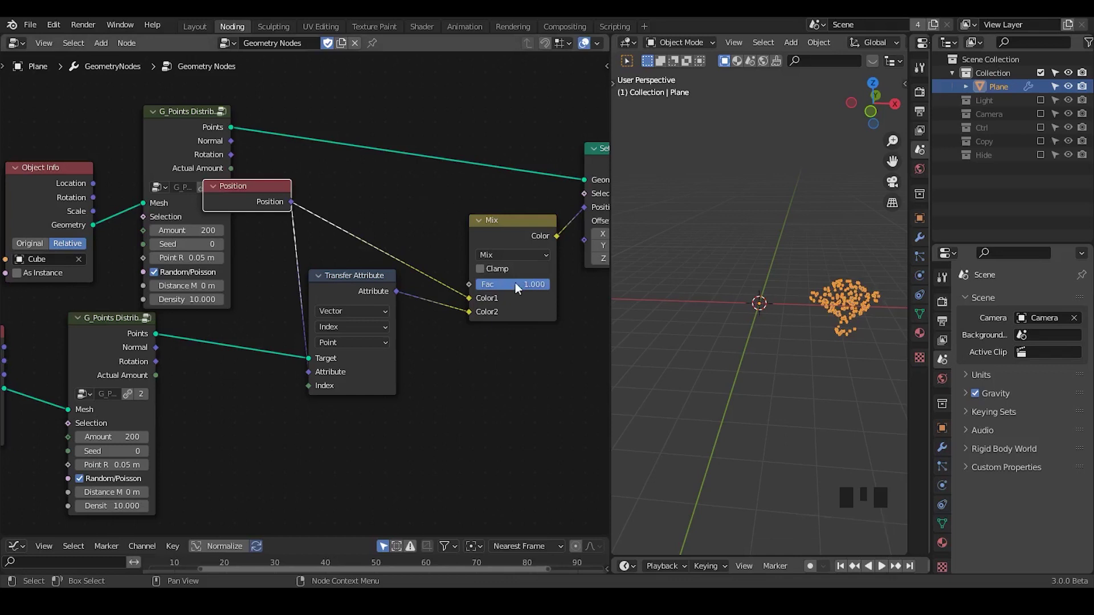
pyautogui.moveTo(538, 294); pyautogui.dragTo(442, 395)
pyautogui.middleClick(441, 395)
pyautogui.press('ctrl+a')
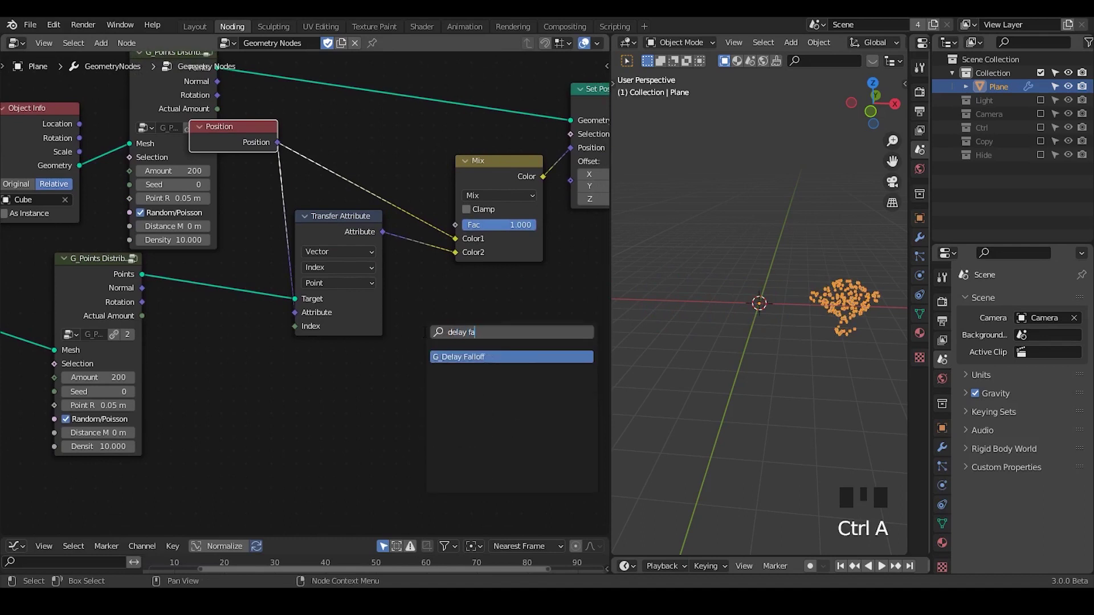
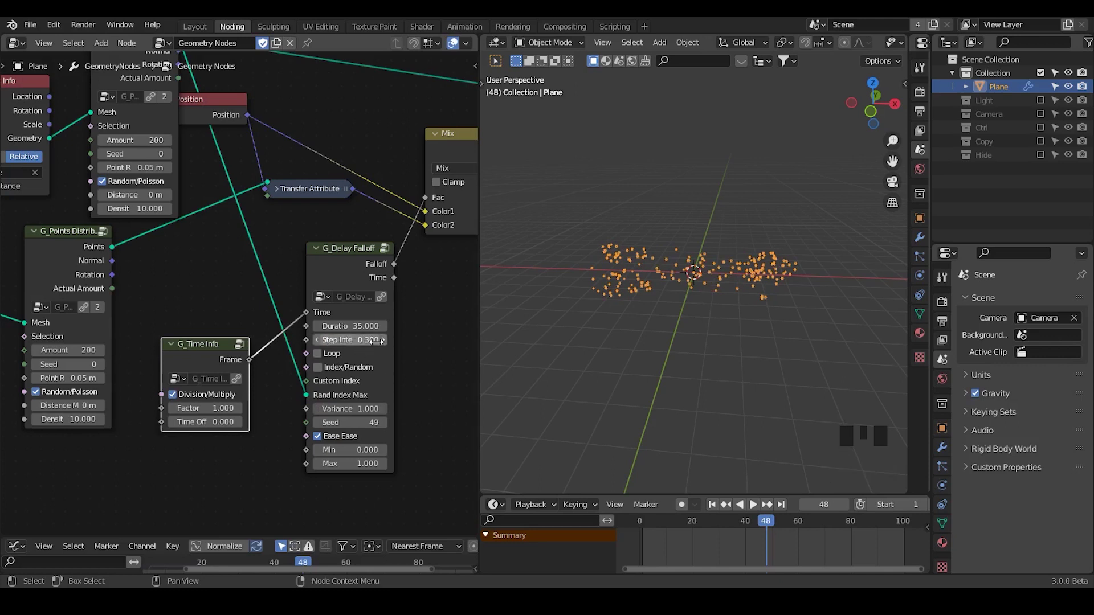
# - Scrub the timeline through the staggered morph and return to the first frame
pyautogui.moveTo(715, 510); pyautogui.dragTo(329, 363)
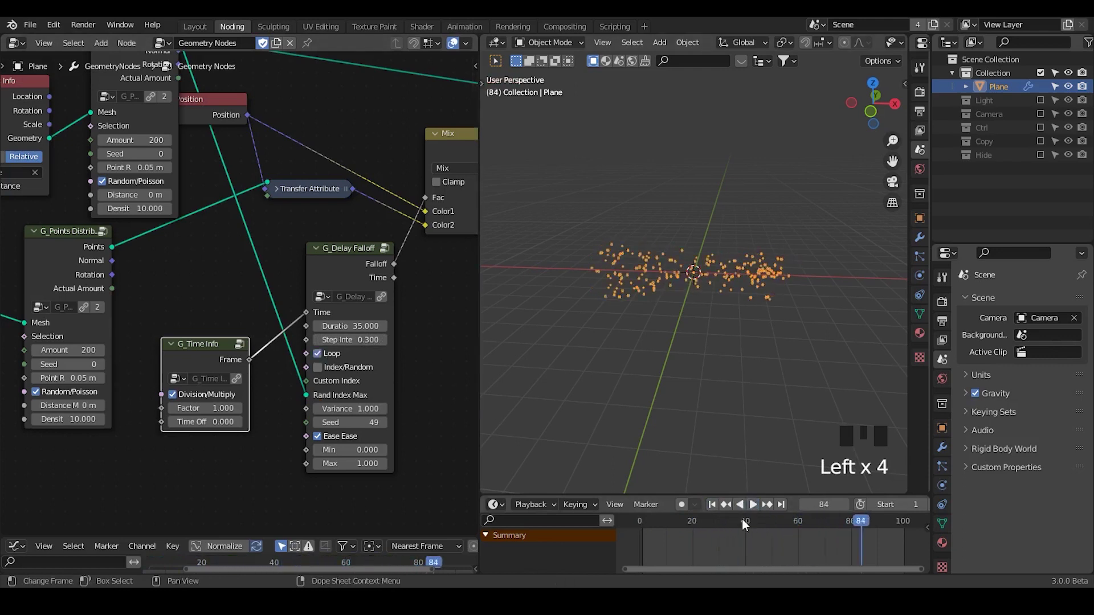
pyautogui.moveTo(717, 509); pyautogui.dragTo(628, 273)
pyautogui.moveTo(755, 506); pyautogui.dragTo(331, 357)
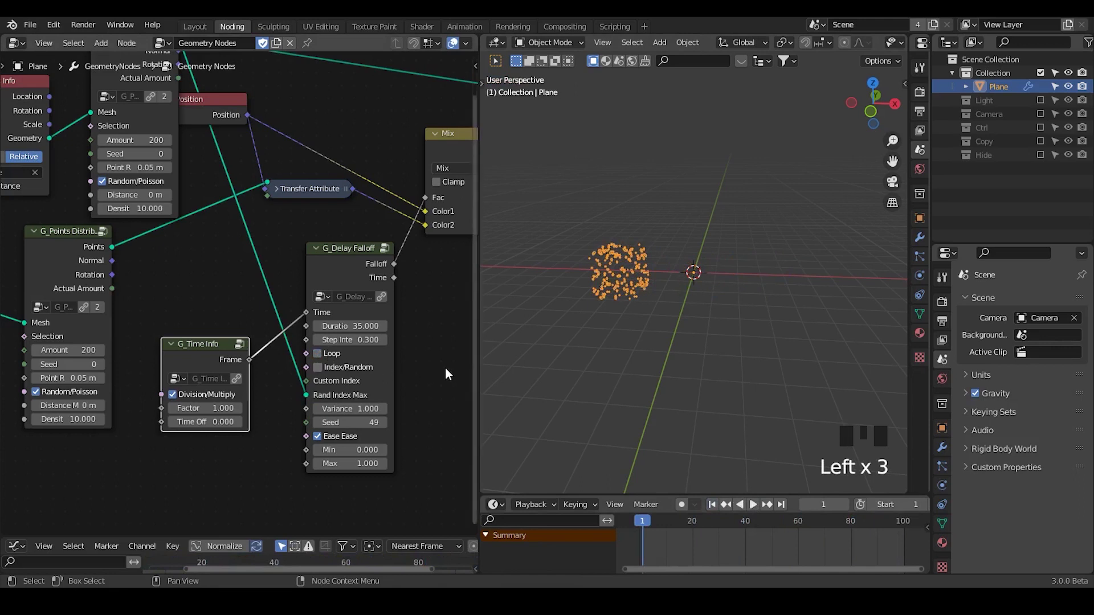
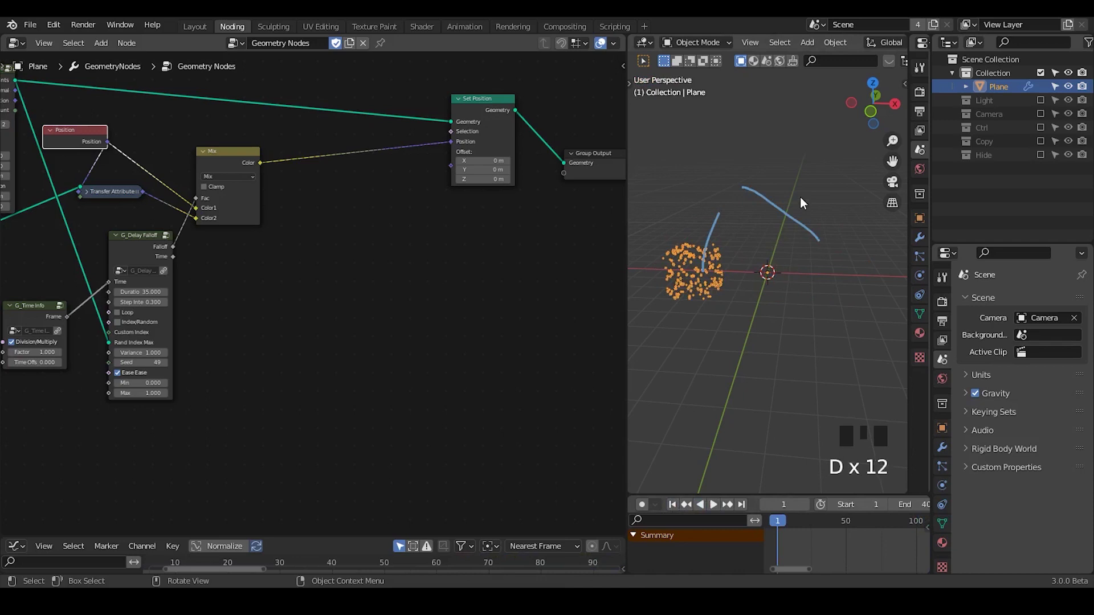
# - Add a Combine XYZ node for the 6.2-scaled upward arc offset and position it in the tree
pyautogui.press('d')
pyautogui.press('ctrl+a')
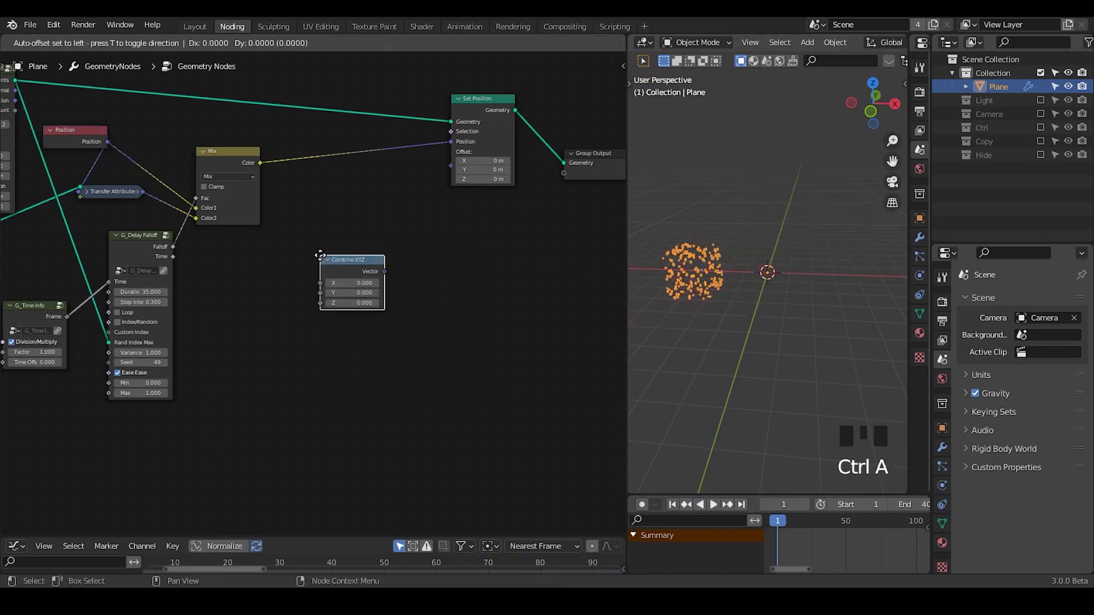
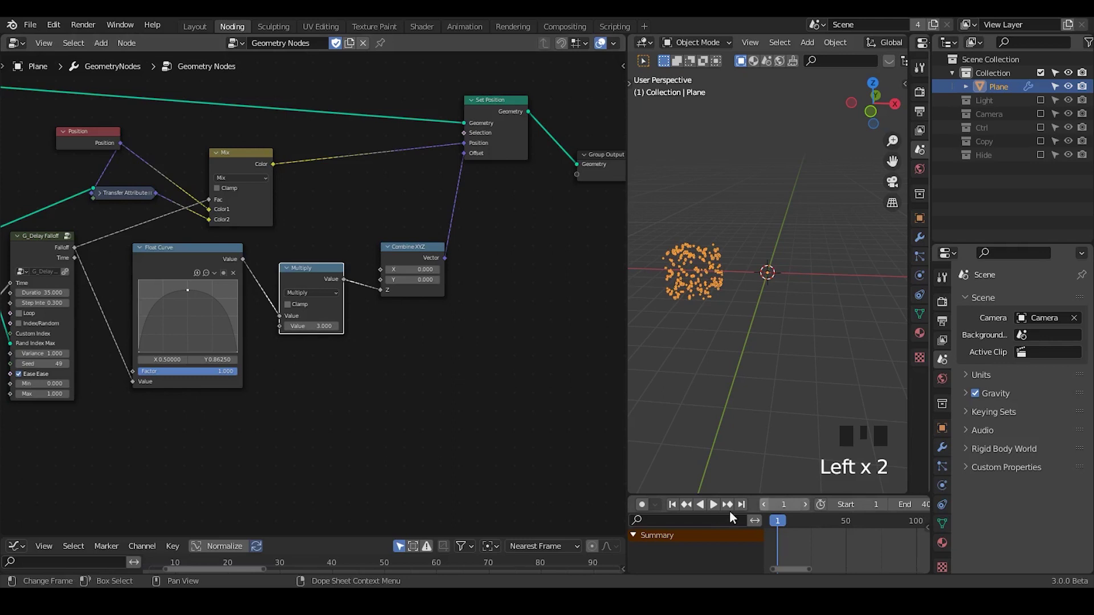
pyautogui.moveTo(719, 511); pyautogui.dragTo(404, 269)
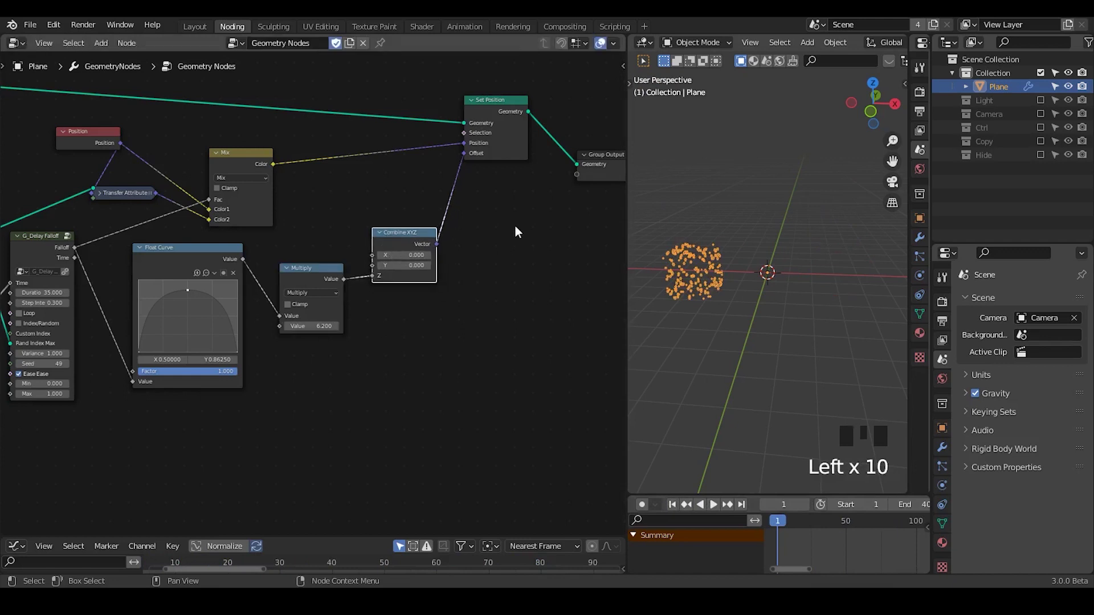
pyautogui.moveTo(514, 244); pyautogui.dragTo(574, 85)
# - Search the node list for noise and delete the unwanted G_Vector Noise group
pyautogui.moveTo(574, 85); pyautogui.dragTo(435, 193)
pyautogui.press('g')
pyautogui.click(514, 218)
pyautogui.press('ctrl+a')
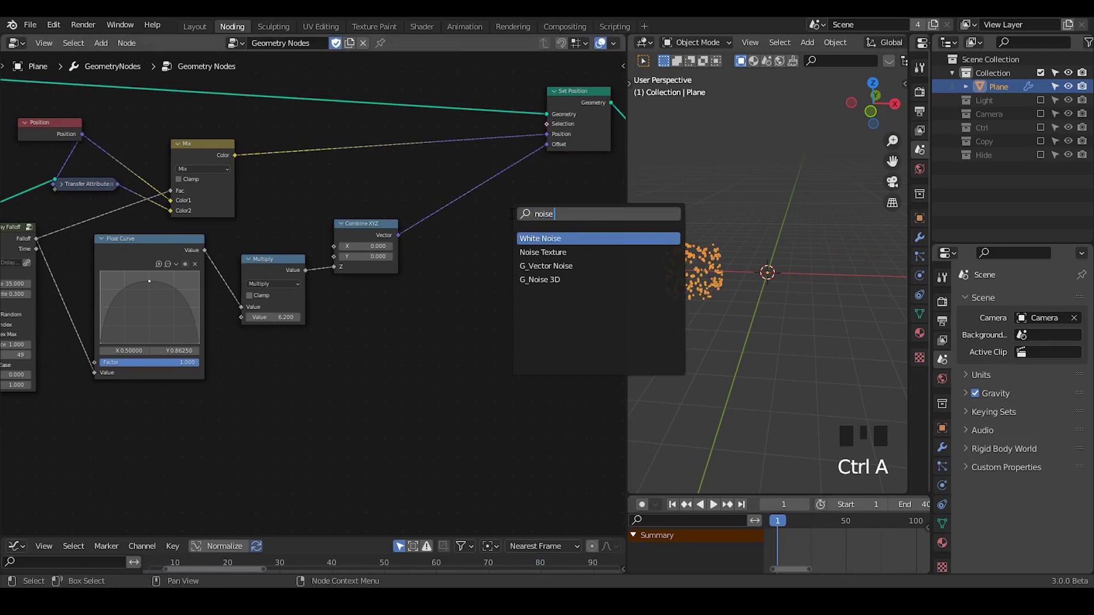
pyautogui.press('Down')
pyautogui.press('Up')
pyautogui.press('Down')
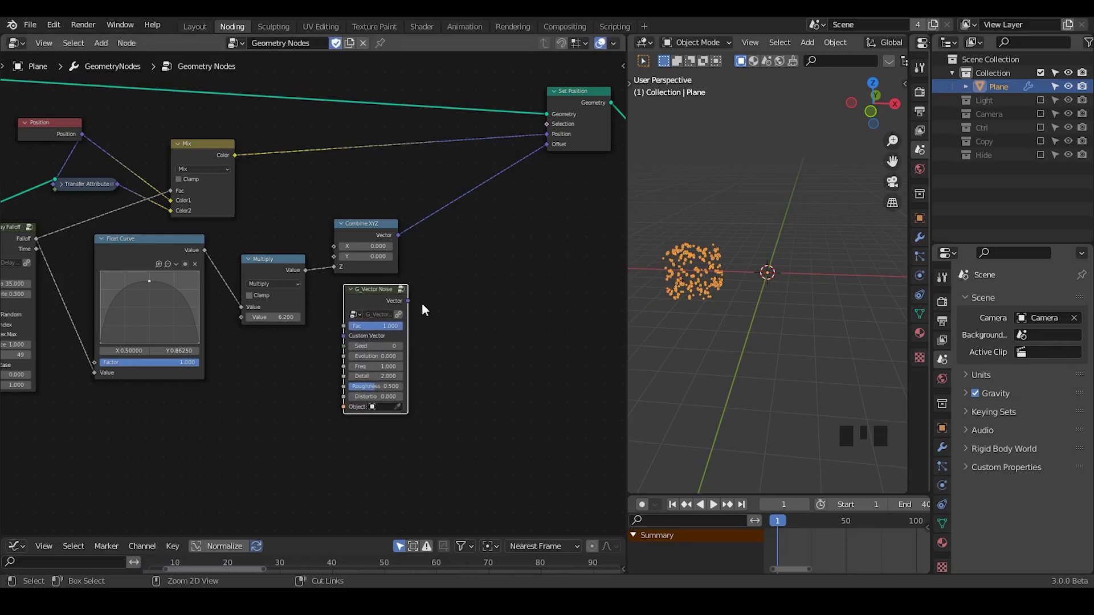
pyautogui.press('x')
# - Add G_Vector Wiggle and a Vector Add summing it with Combine XYZ into the Set Position Offset
pyautogui.press('ctrl+a')
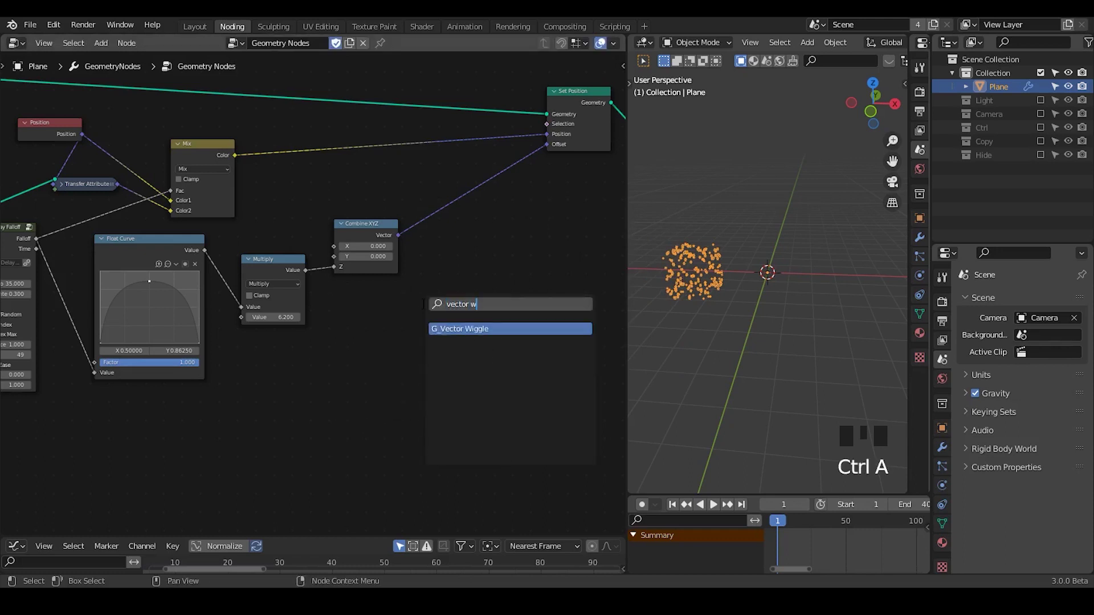
pyautogui.press('g')
pyautogui.press('ctrl+a')
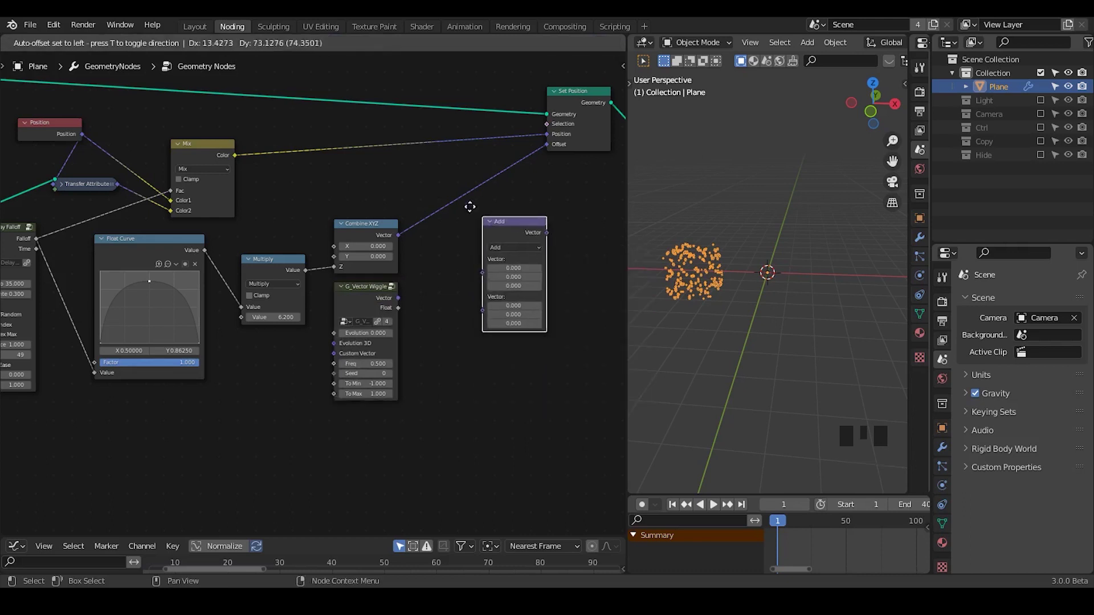
pyautogui.moveTo(411, 313); pyautogui.dragTo(446, 267)
pyautogui.moveTo(446, 267); pyautogui.dragTo(475, 246)
pyautogui.moveTo(406, 268); pyautogui.dragTo(351, 332)
pyautogui.moveTo(351, 332); pyautogui.dragTo(367, 242)
# - Feed the Float Curve through a G_Negate group into the wiggle To Min/To Max range
pyautogui.click(368, 241)
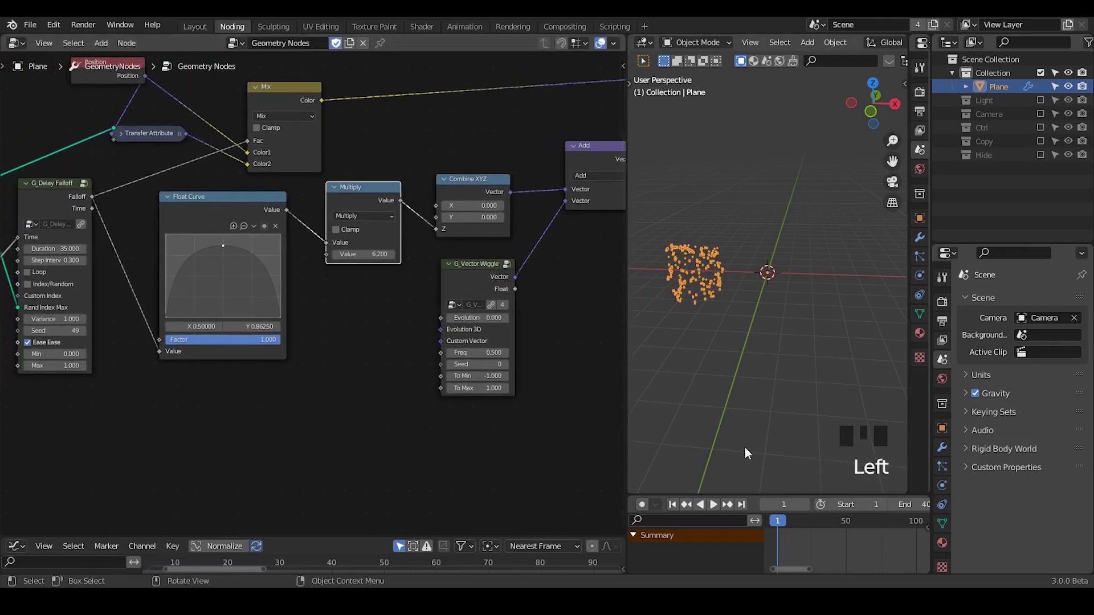
pyautogui.moveTo(721, 509); pyautogui.dragTo(771, 274)
pyautogui.press('d')
pyautogui.rightClick(797, 261)
pyautogui.press('d')
pyautogui.moveTo(237, 222); pyautogui.dragTo(375, 381)
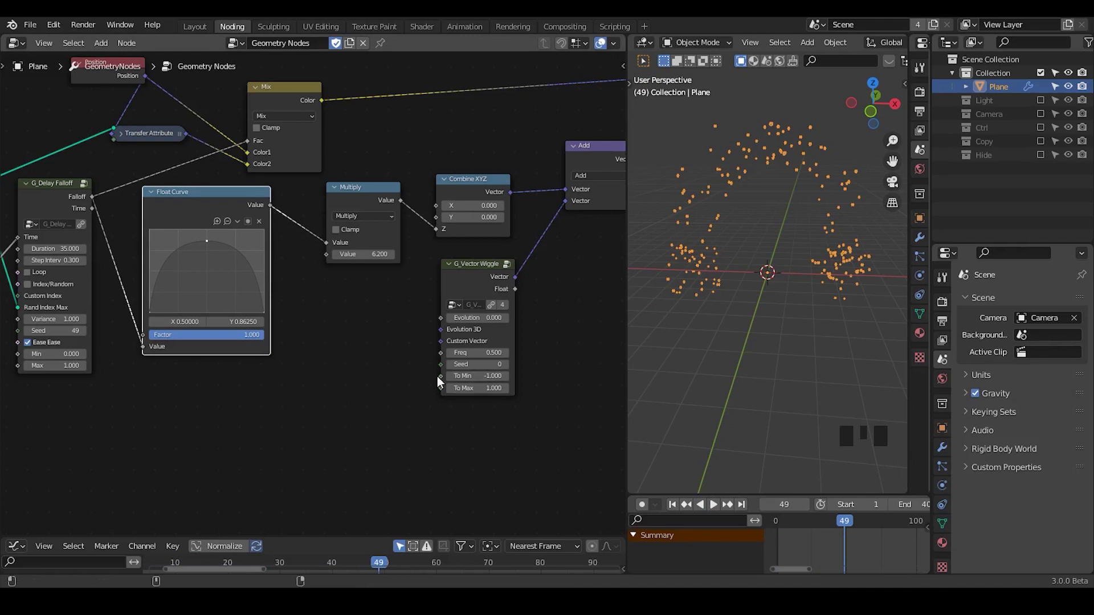
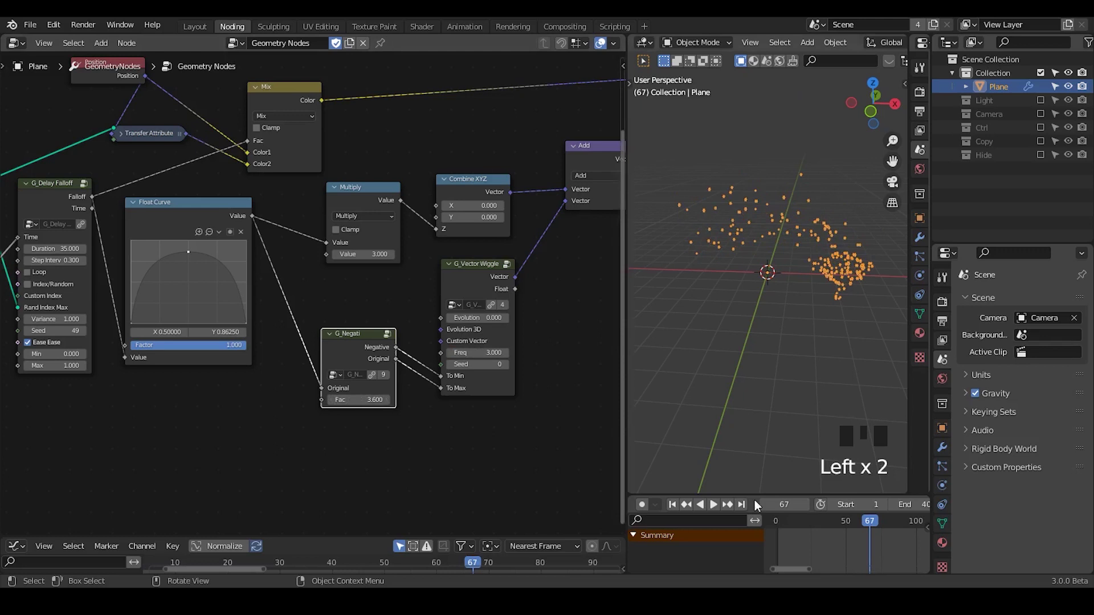
# - Raise the wiggle frequency to 6 and play the animation to check the wobble
pyautogui.moveTo(679, 505); pyautogui.dragTo(415, 338)
pyautogui.click(718, 509)
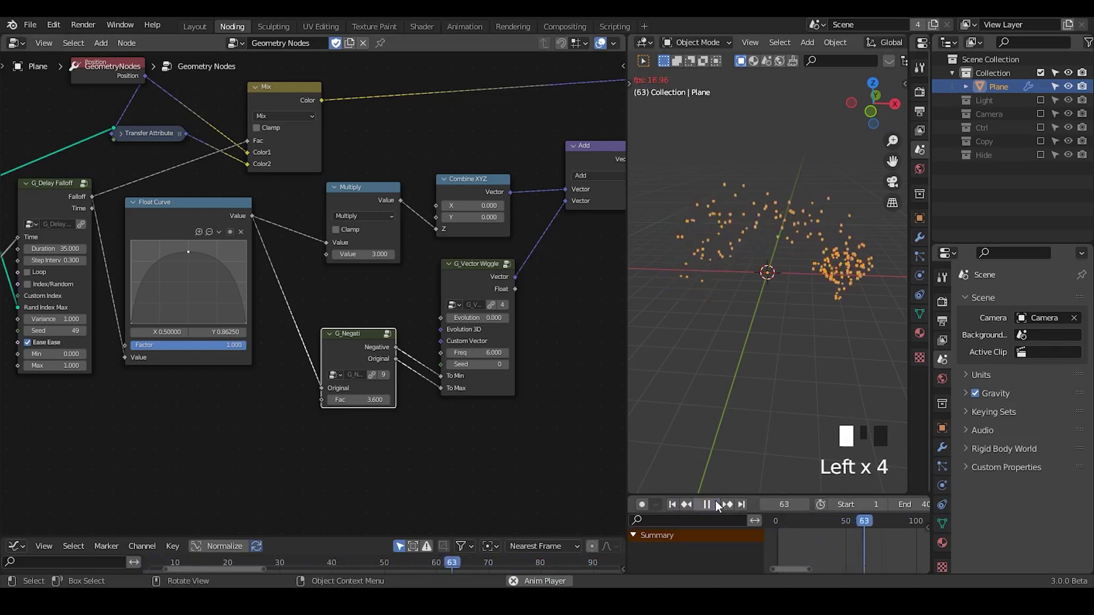
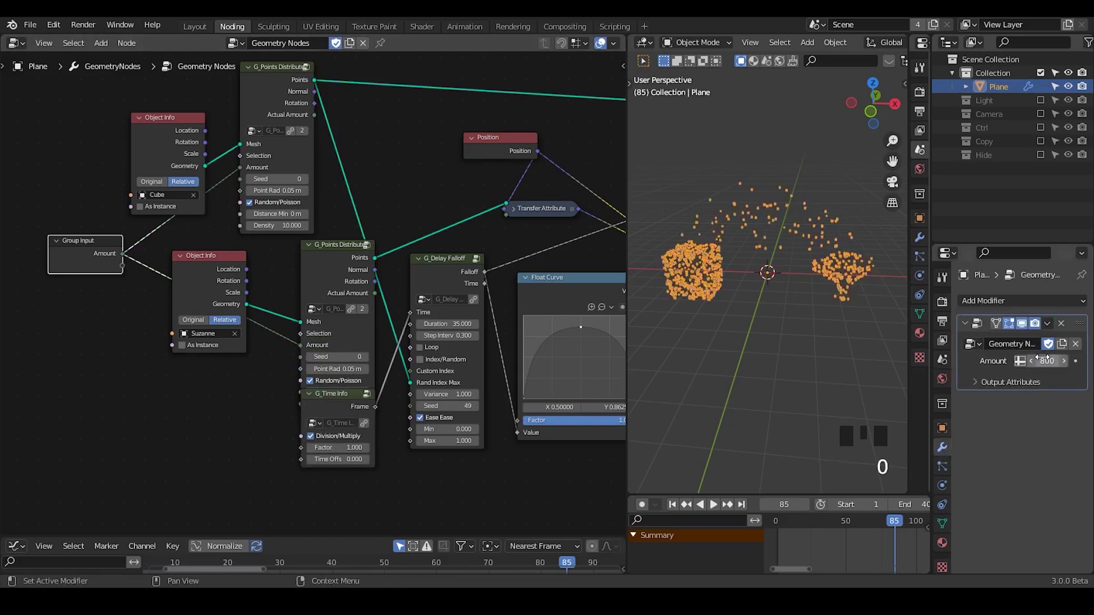
# - Play the animation to view the denser 800-point cube-to-Suzanne morph
pyautogui.moveTo(502, 273); pyautogui.dragTo(676, 509)
pyautogui.moveTo(675, 509); pyautogui.dragTo(721, 505)
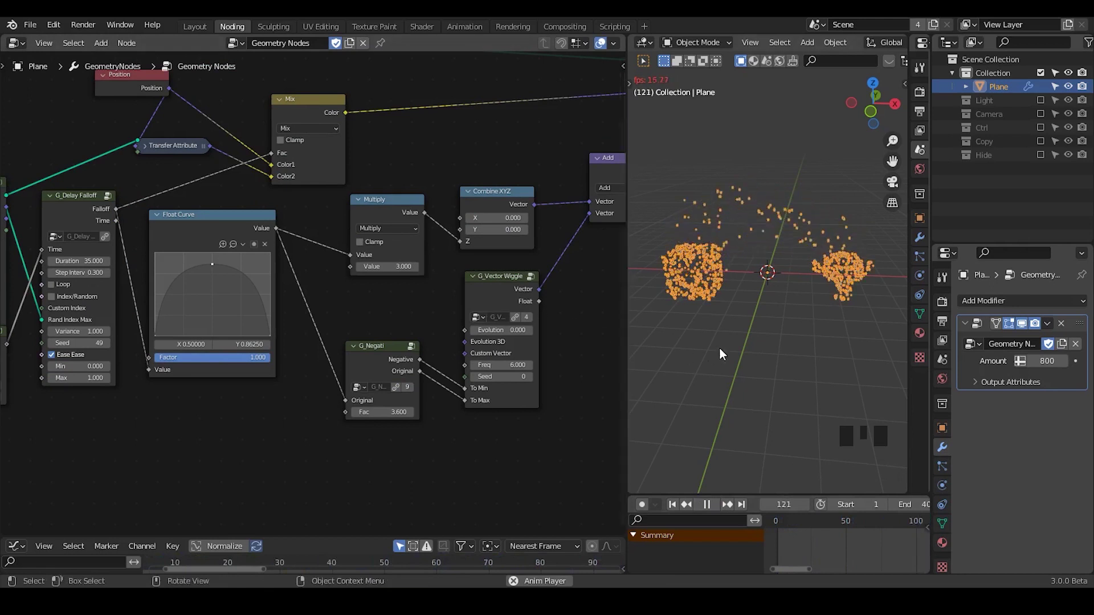
pyautogui.click(725, 352)
pyautogui.click(802, 224)
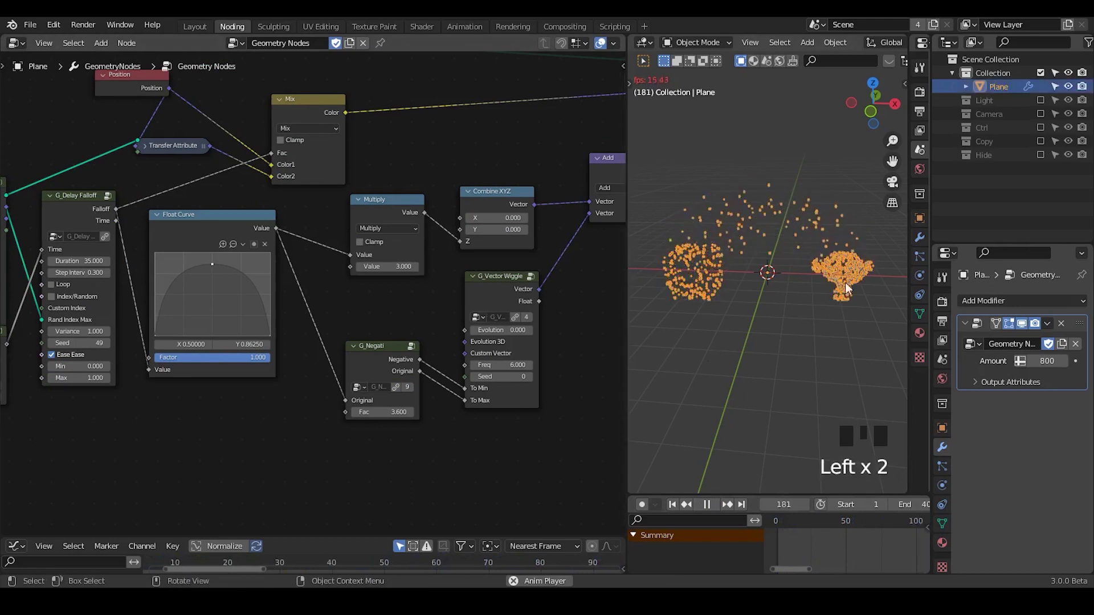
# - Duplicate the Multiply node, feed Float Curve into it with value 2 and drive the wiggle Evolution from it
pyautogui.click(713, 511)
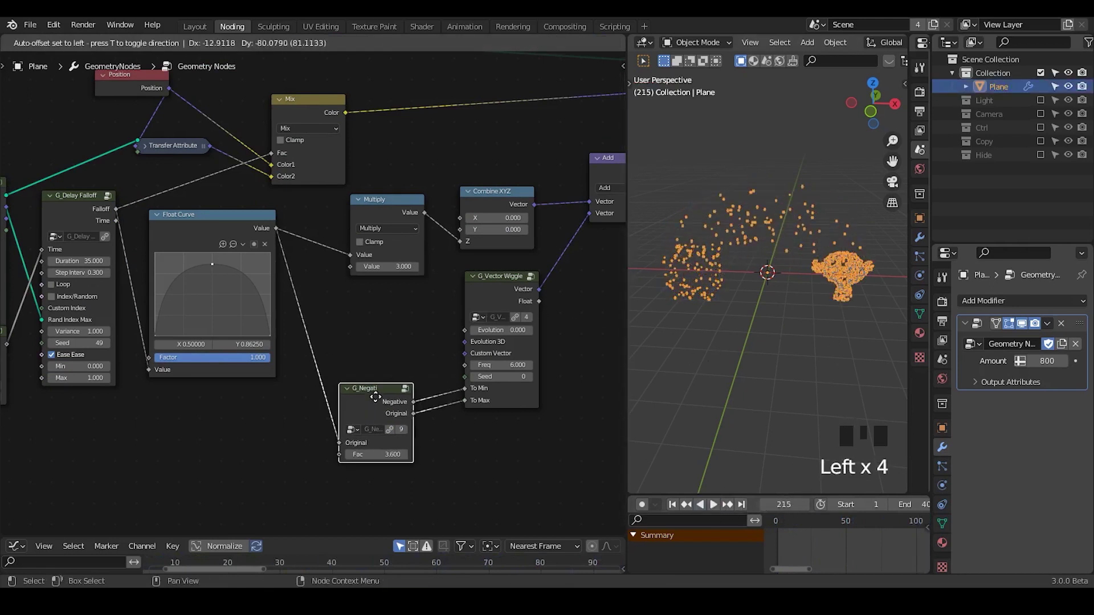
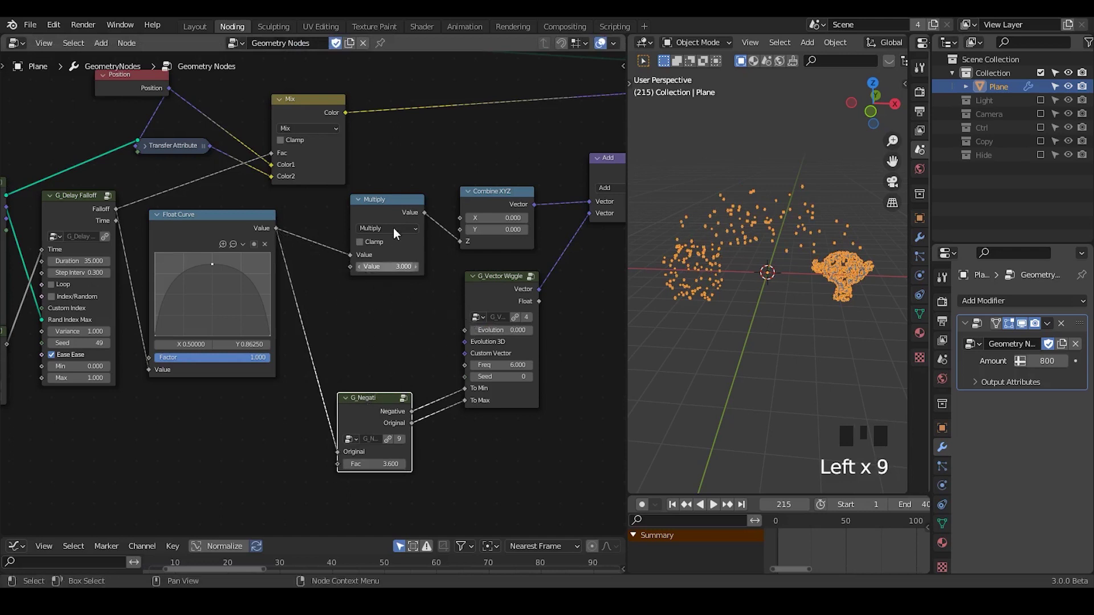
pyautogui.click(394, 211)
pyautogui.press('shift+d')
pyautogui.moveTo(282, 236); pyautogui.dragTo(444, 323)
pyautogui.moveTo(423, 300); pyautogui.dragTo(790, 423)
pyautogui.moveTo(676, 511); pyautogui.dragTo(715, 517)
pyautogui.moveTo(710, 509); pyautogui.dragTo(671, 508)
pyautogui.moveTo(677, 508); pyautogui.dragTo(788, 221)
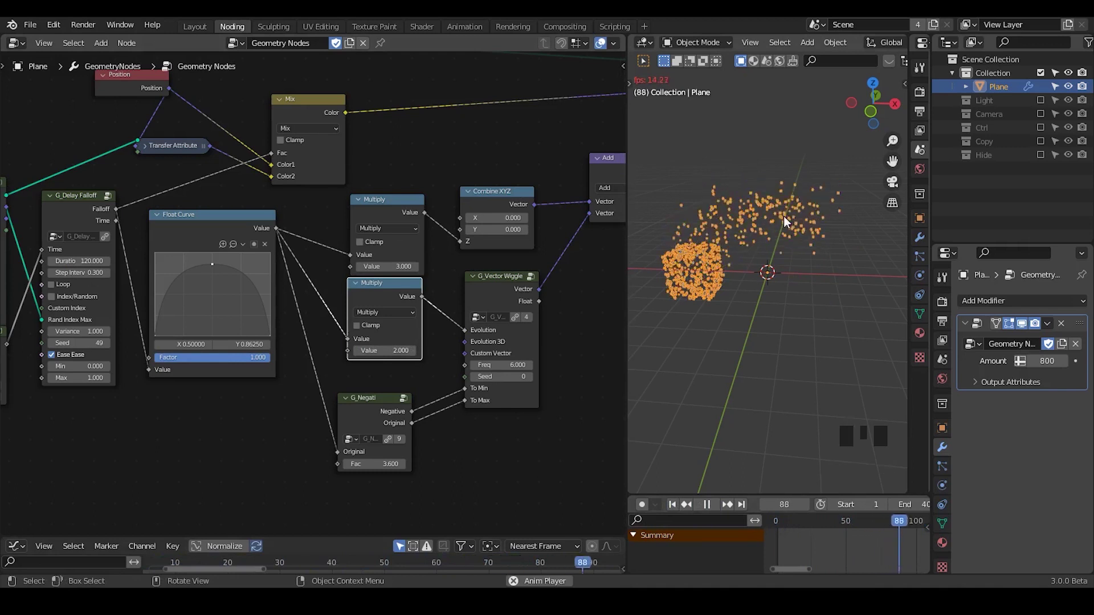
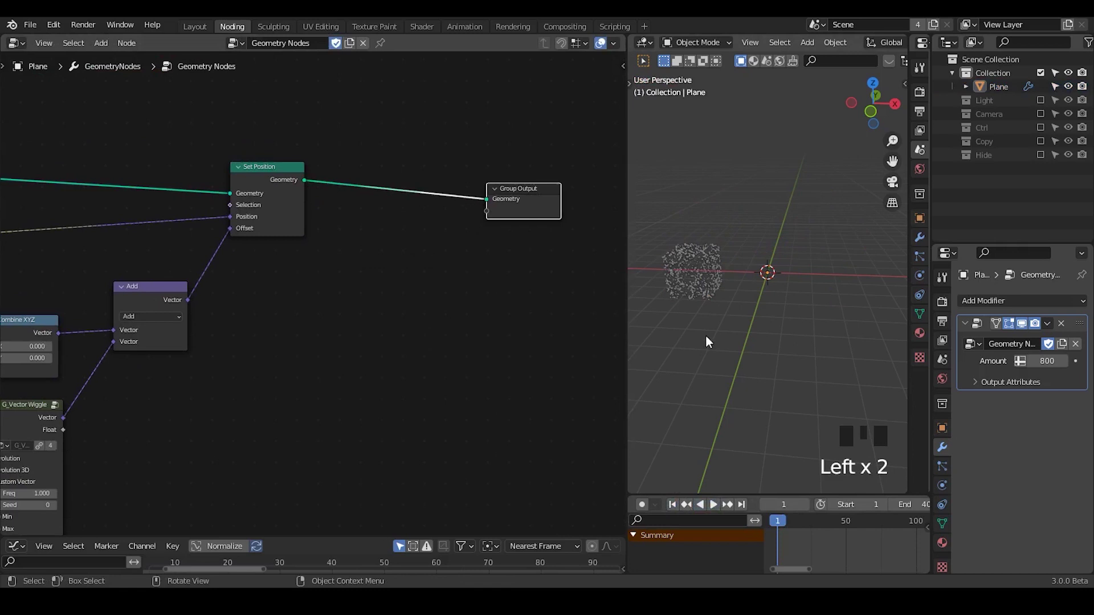
# - Move Group Output right and insert an Instance on Points node on the output link
pyautogui.moveTo(704, 341); pyautogui.dragTo(712, 289)
pyautogui.click(713, 288)
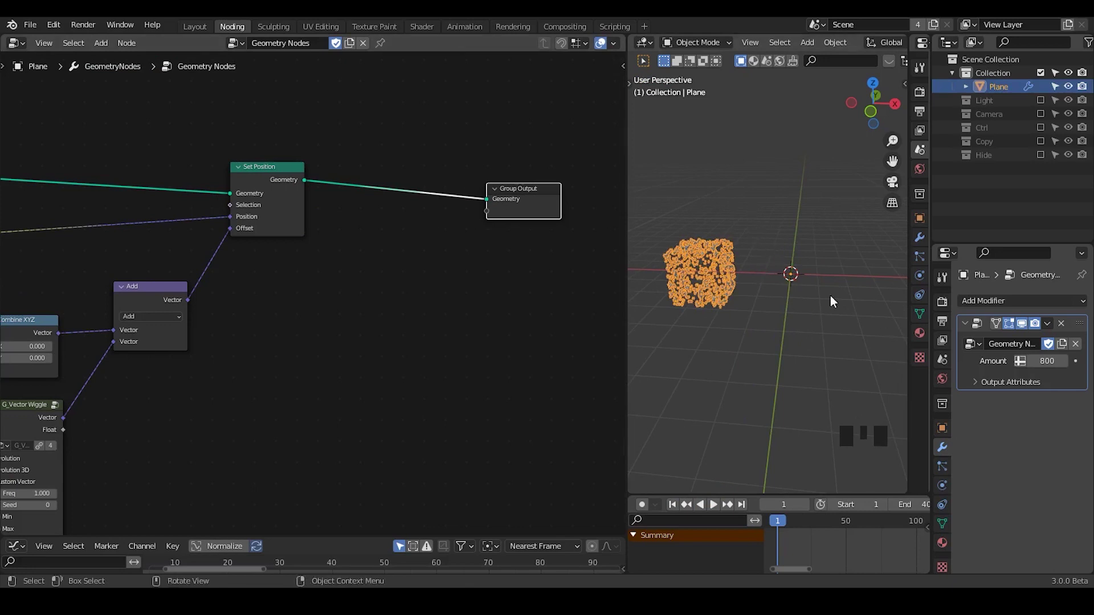
pyautogui.click(521, 213)
pyautogui.press('ctrl+a')
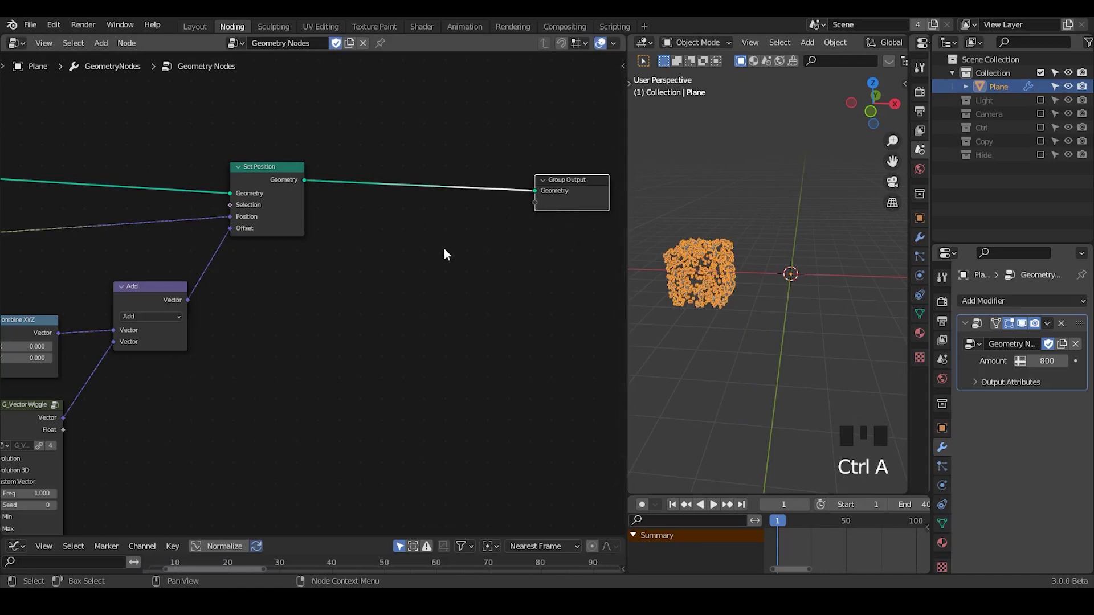
pyautogui.press('ctrl+a')
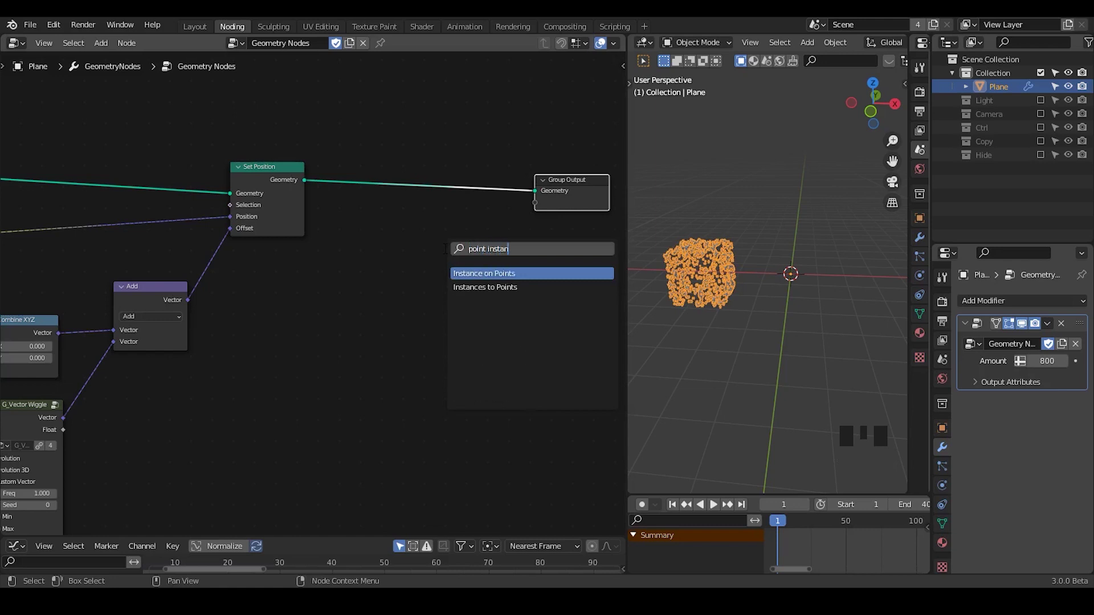
pyautogui.moveTo(505, 242); pyautogui.dragTo(465, 170)
pyautogui.moveTo(465, 171); pyautogui.dragTo(388, 226)
pyautogui.press('g')
pyautogui.click(396, 221)
# - Add a UV Sphere mesh for the instances and stop playback after previewing
pyautogui.press('ctrl+a')
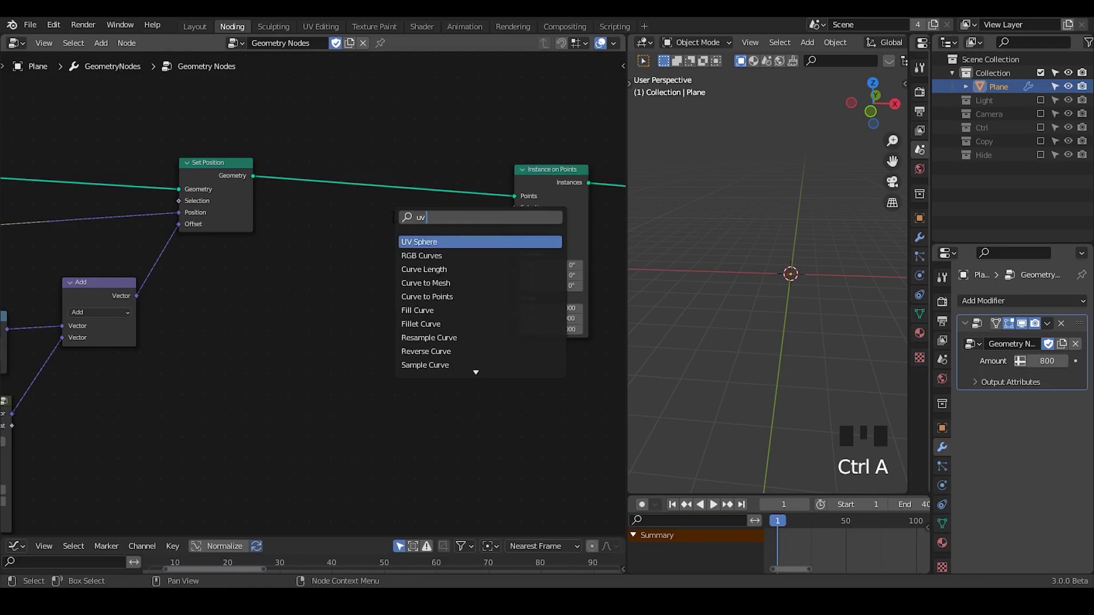
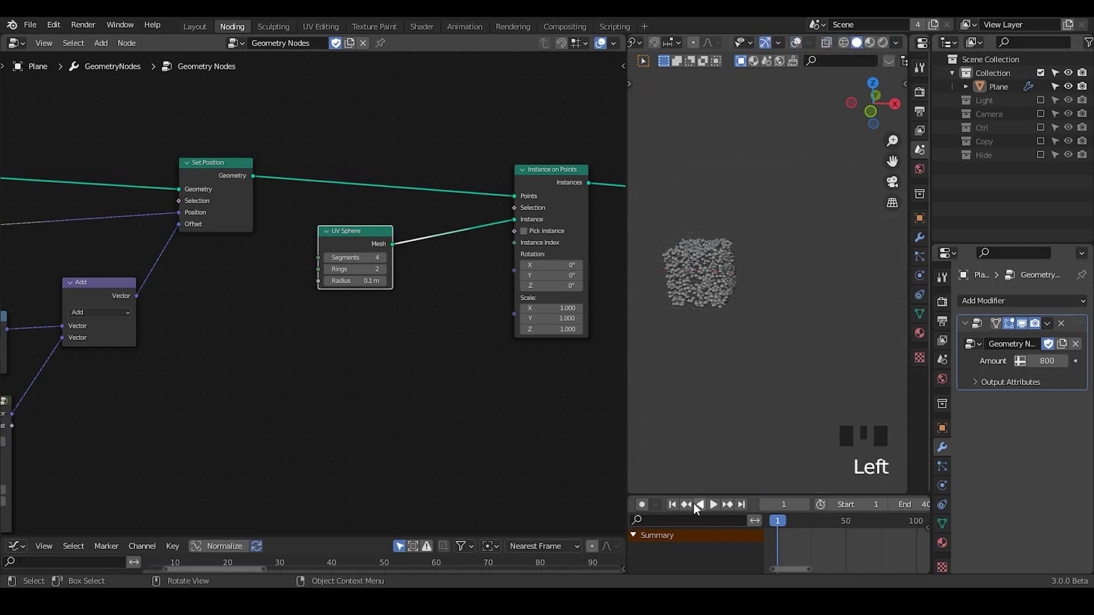
pyautogui.moveTo(676, 509); pyautogui.dragTo(716, 508)
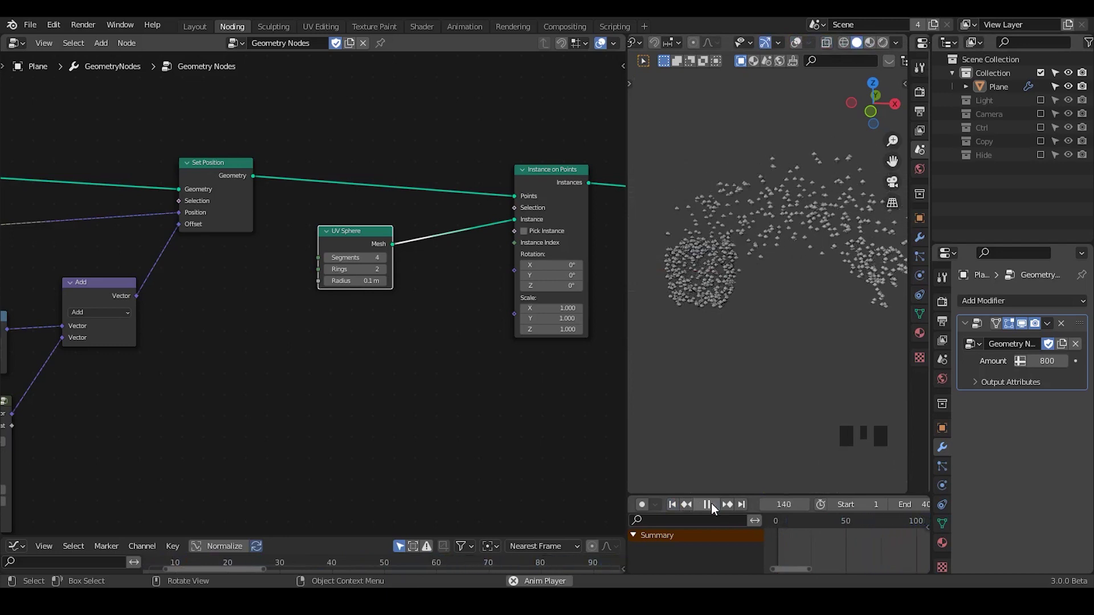
pyautogui.moveTo(716, 508); pyautogui.dragTo(503, 458)
pyautogui.press('shift+alt+q')
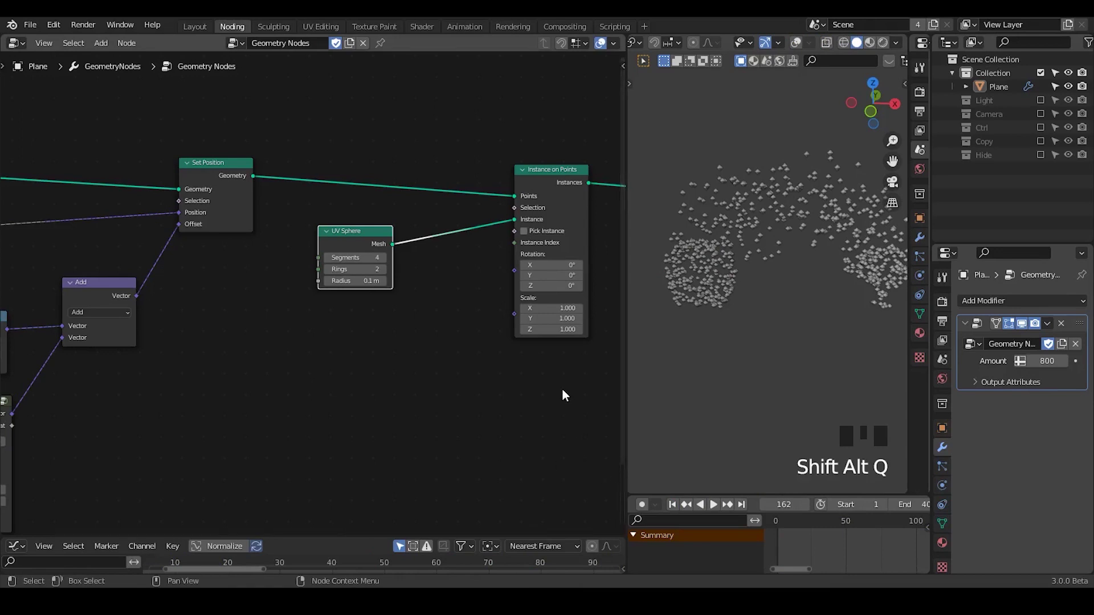
# - Insert a Set Material node assigning the Emission material before Group Output
pyautogui.moveTo(567, 394); pyautogui.dragTo(332, 229)
pyautogui.click(332, 229)
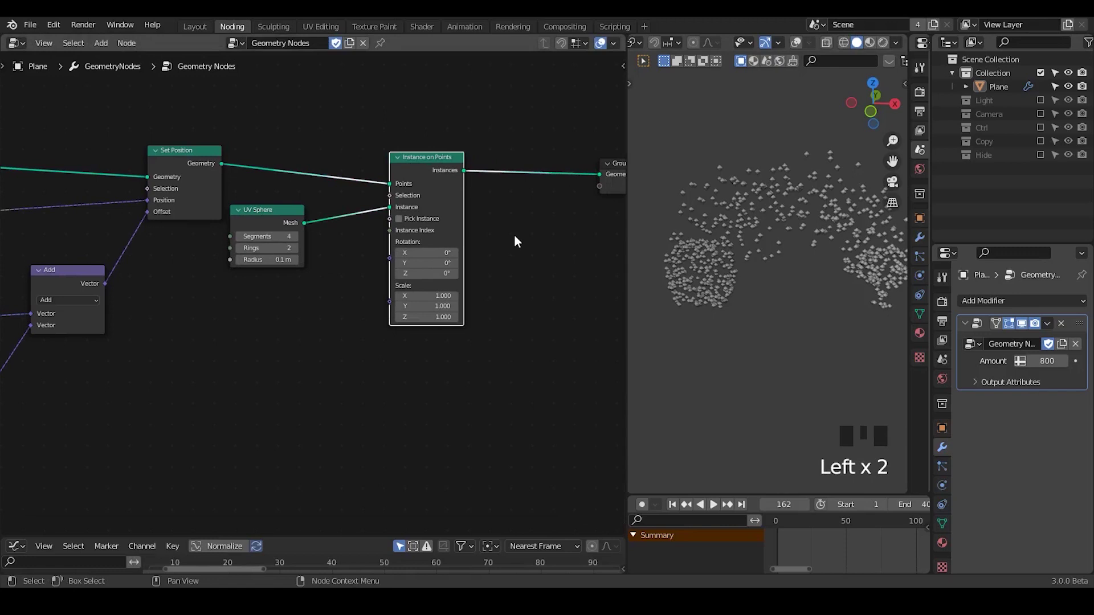
pyautogui.press('ctrl+a')
pyautogui.press('BackSpace')
pyautogui.press('BackSpace')
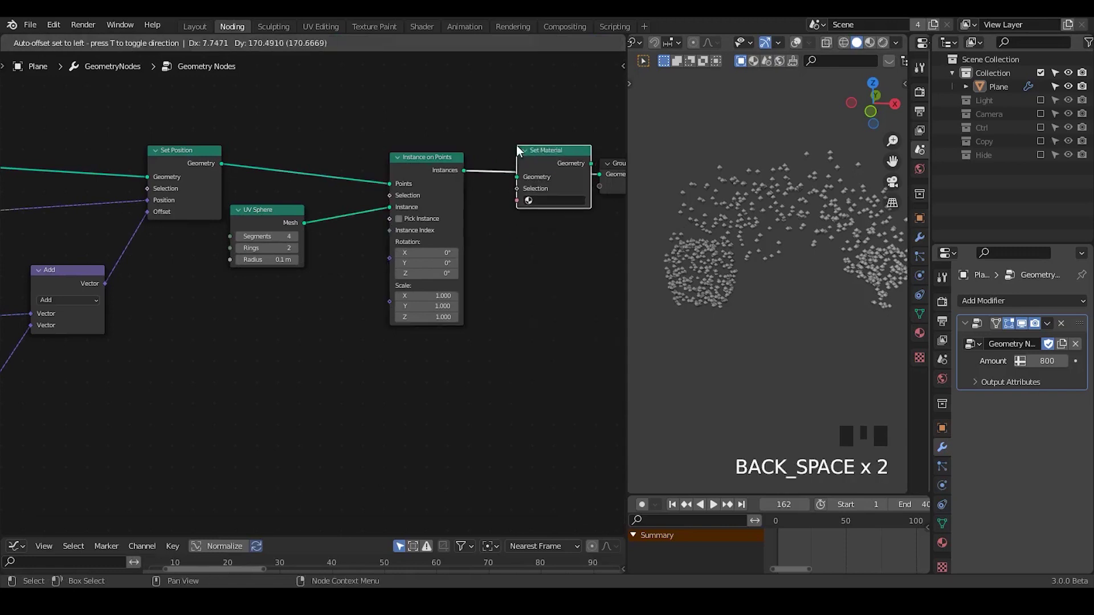
pyautogui.click(949, 543)
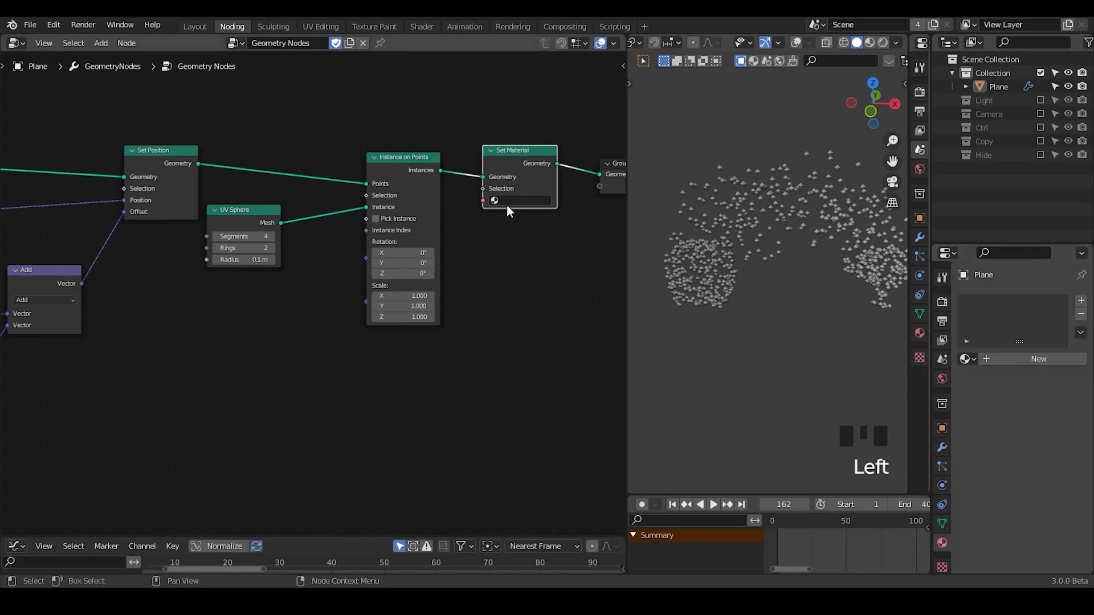
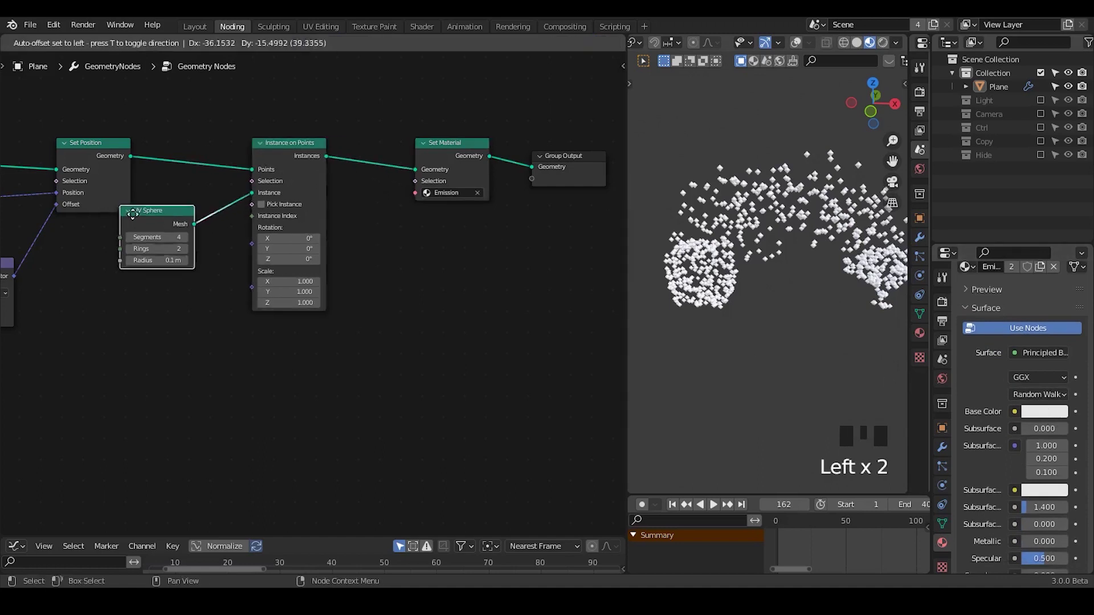
# - Connect the UV Sphere to Instance on Points and add Realize Instances before Set Material
pyautogui.click(453, 162)
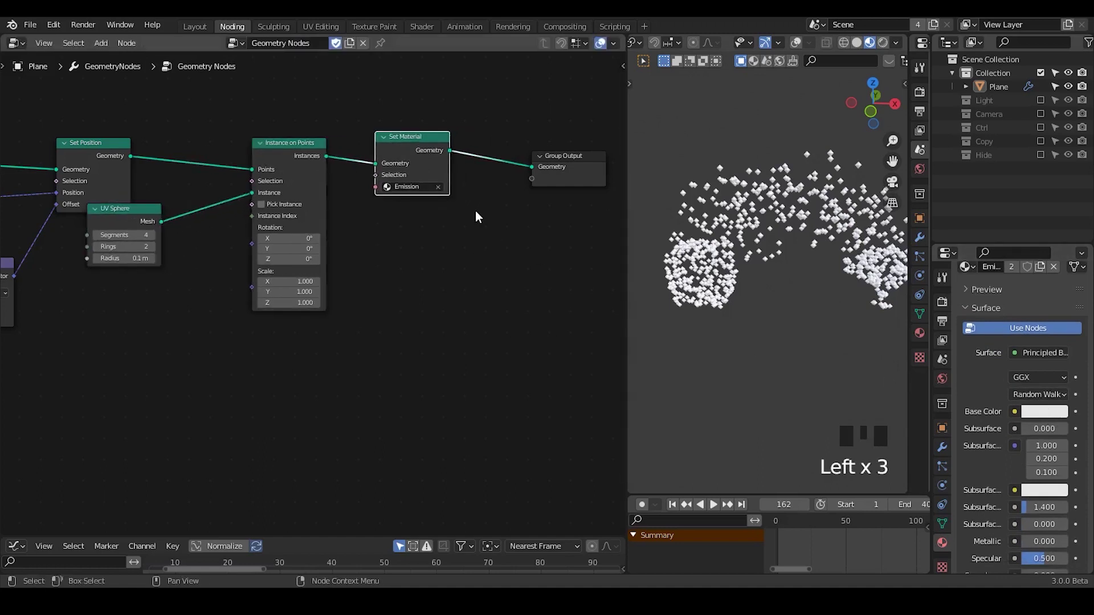
pyautogui.press('ctrl+a')
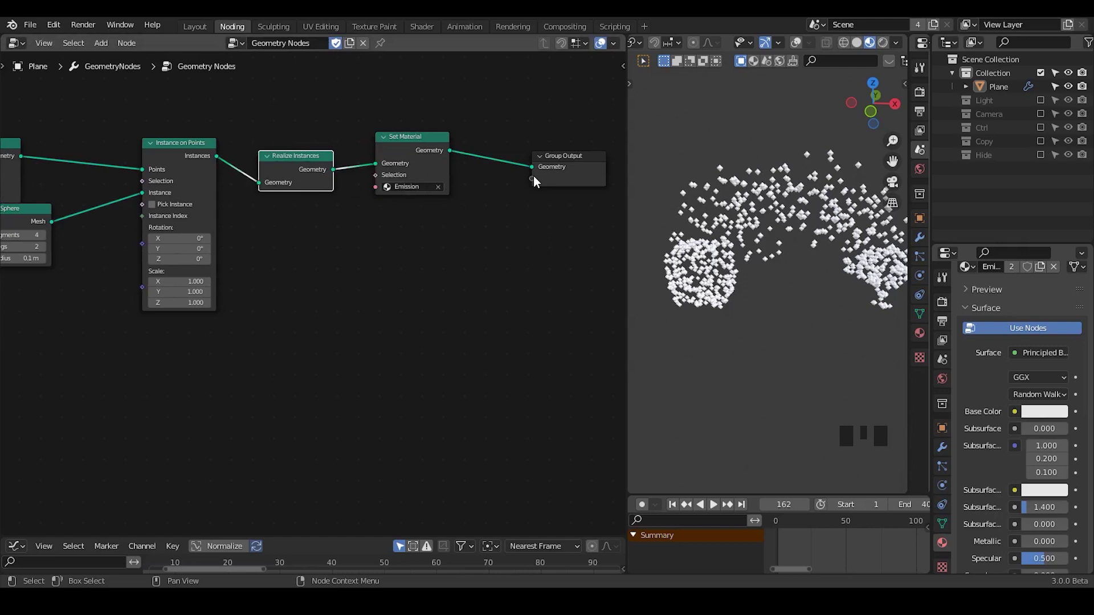
pyautogui.moveTo(536, 184); pyautogui.dragTo(499, 200)
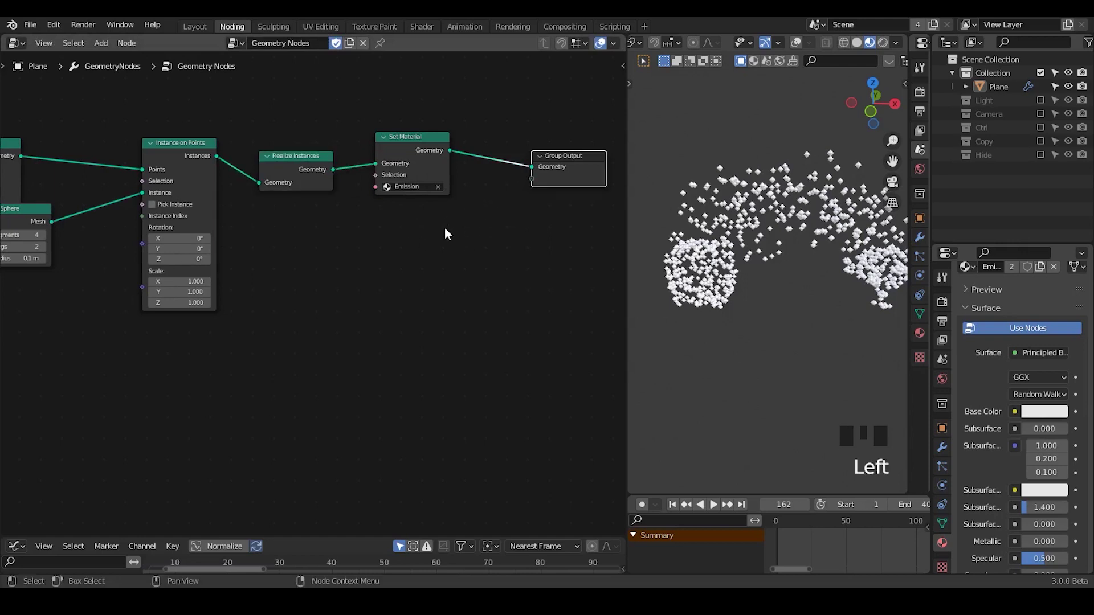
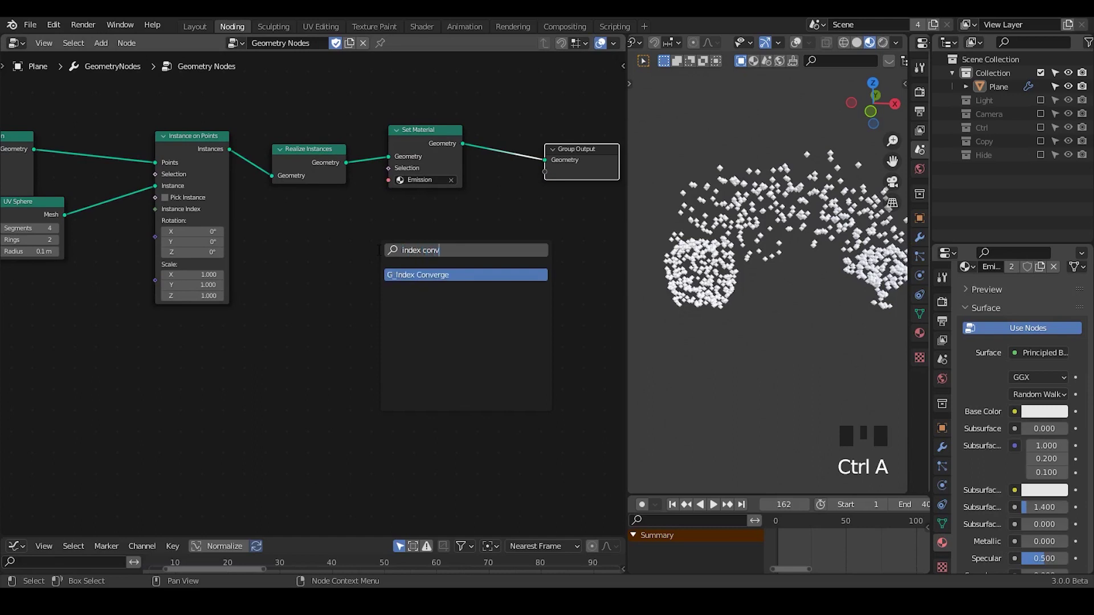
# - Place the Index Converge group node, discard the stray Attribute to Instance node, and feed the sphere mesh into its instance input
pyautogui.moveTo(315, 235); pyautogui.dragTo(110, 212)
pyautogui.click(110, 212)
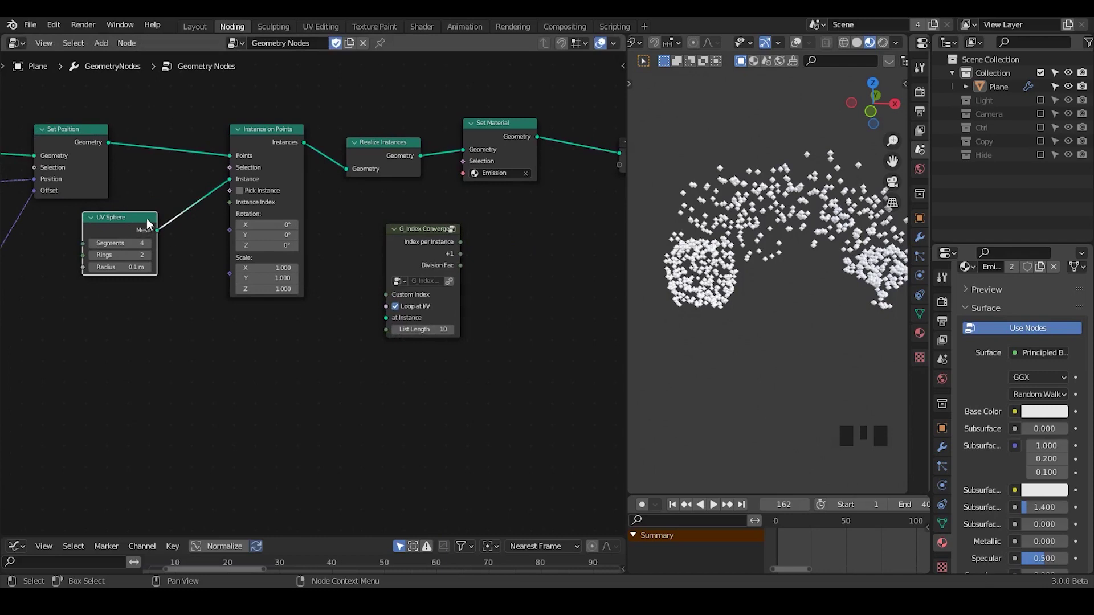
pyautogui.moveTo(159, 235); pyautogui.dragTo(217, 294)
pyautogui.press('ctrl+a')
pyautogui.press('t')
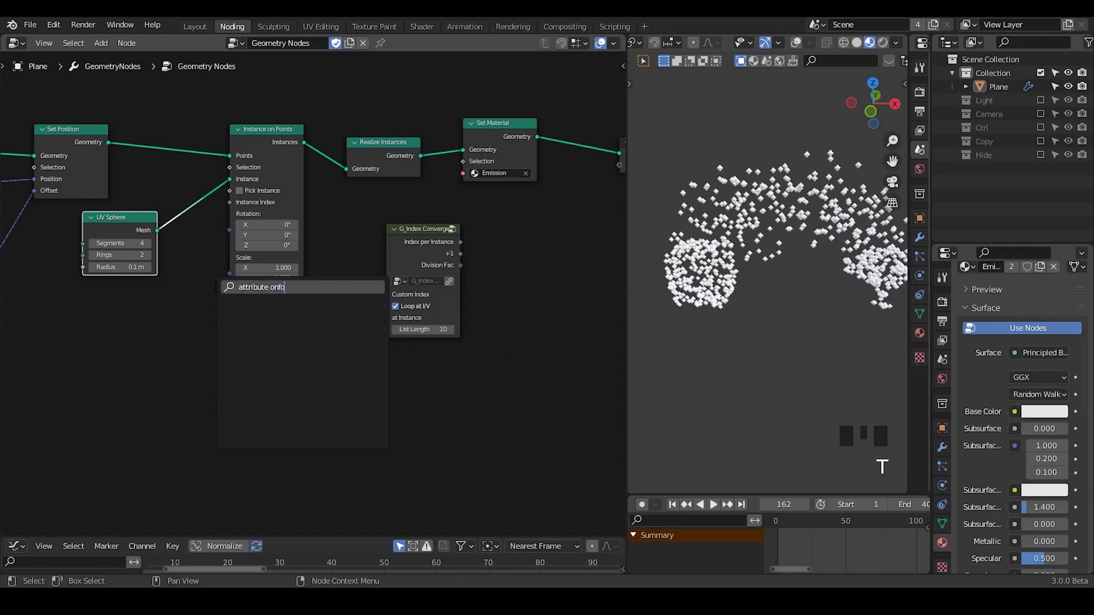
pyautogui.press('BackSpace')
pyautogui.press('BackSpace')
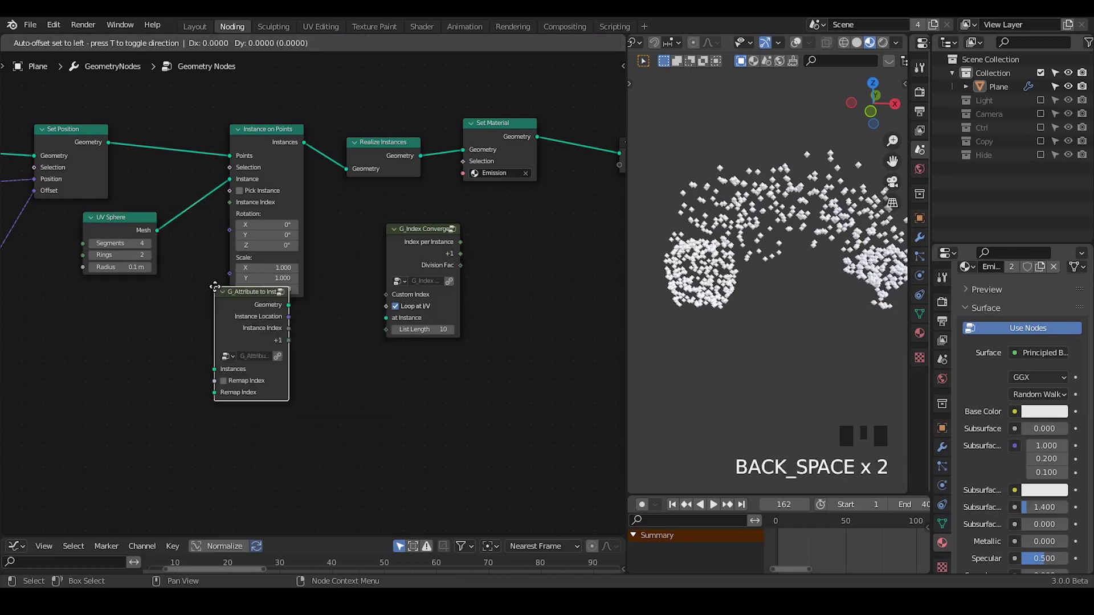
pyautogui.click(310, 336)
pyautogui.press('x')
pyautogui.moveTo(164, 233); pyautogui.dragTo(429, 248)
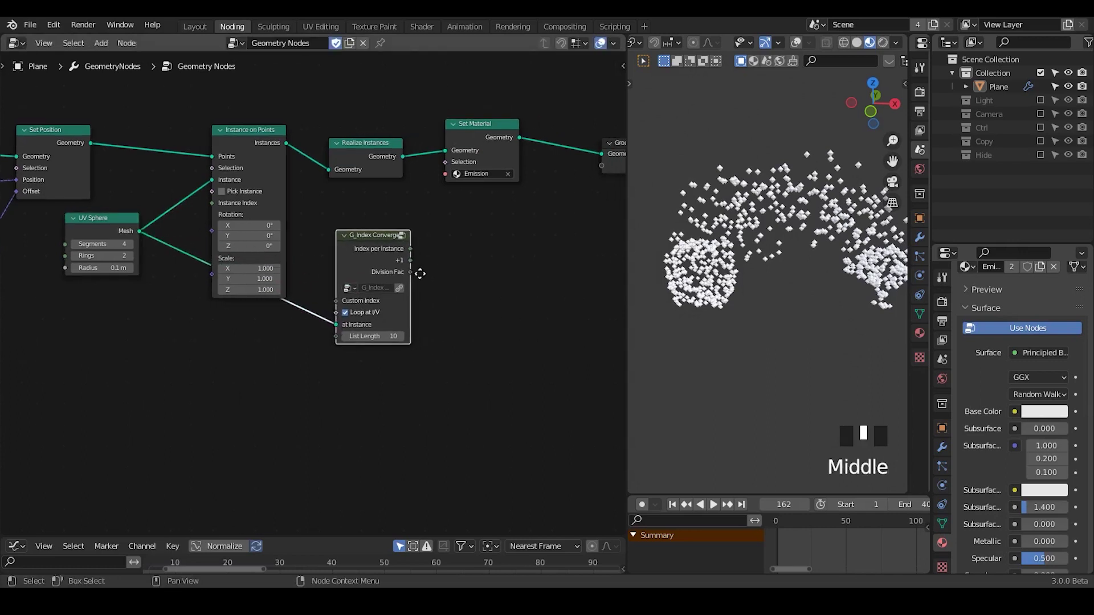
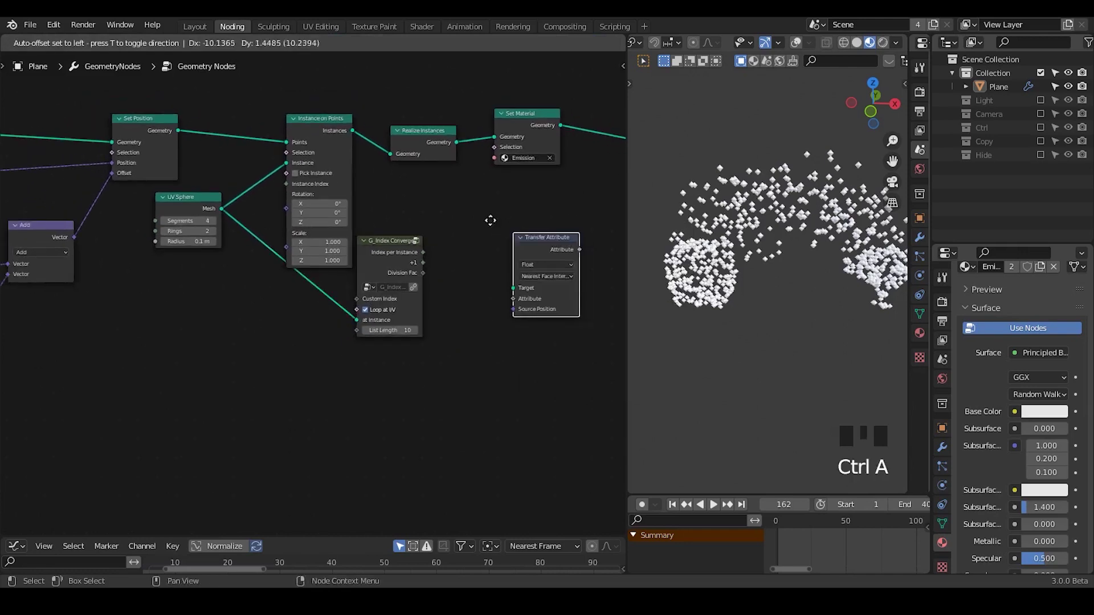
# - Wire Index per Instance into Transfer Attribute's Index and feed it a source attribute from the tree
pyautogui.moveTo(508, 263); pyautogui.dragTo(409, 258)
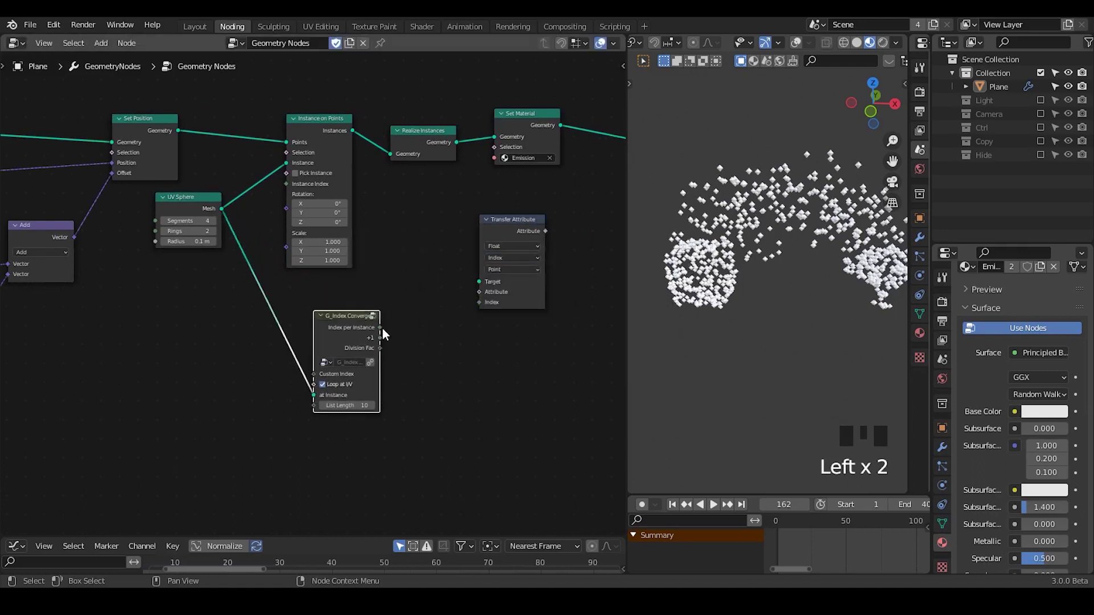
pyautogui.click(386, 332)
pyautogui.moveTo(382, 338); pyautogui.dragTo(399, 327)
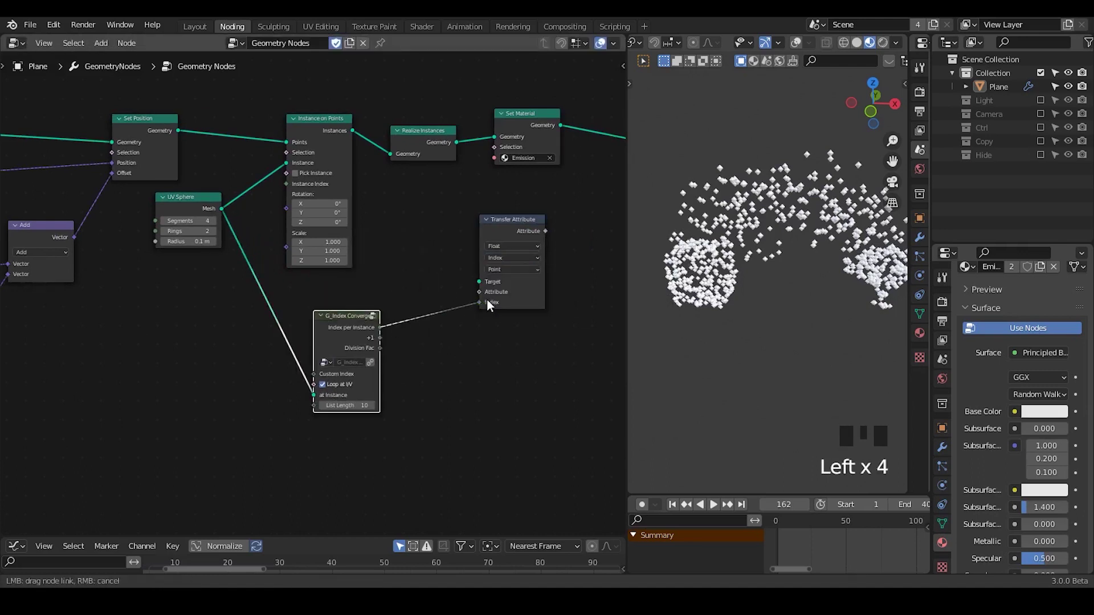
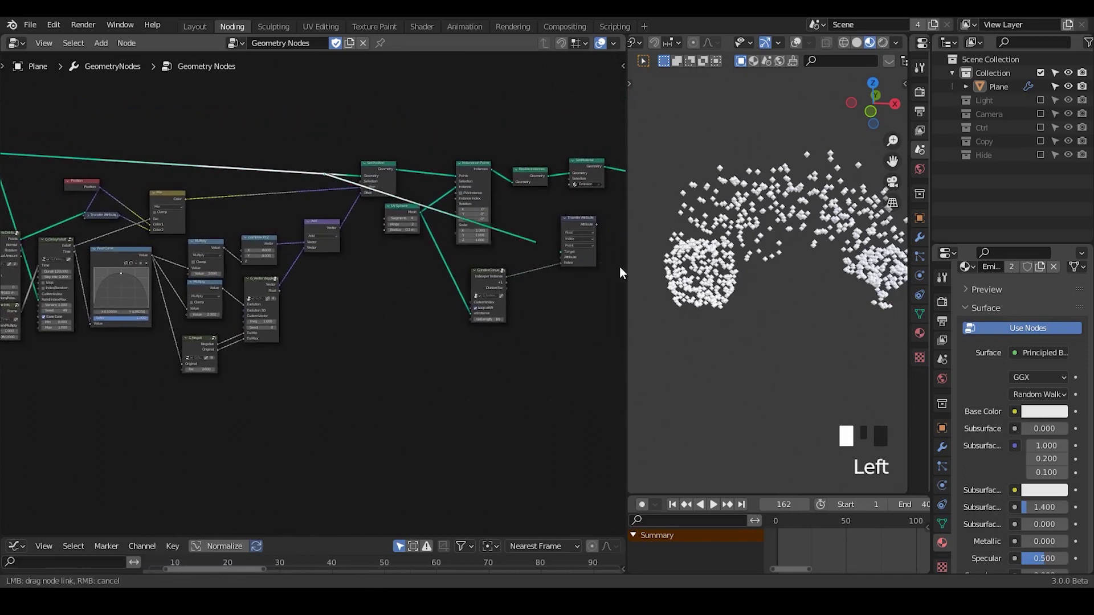
pyautogui.moveTo(18, 245); pyautogui.dragTo(119, 250)
pyautogui.click(119, 249)
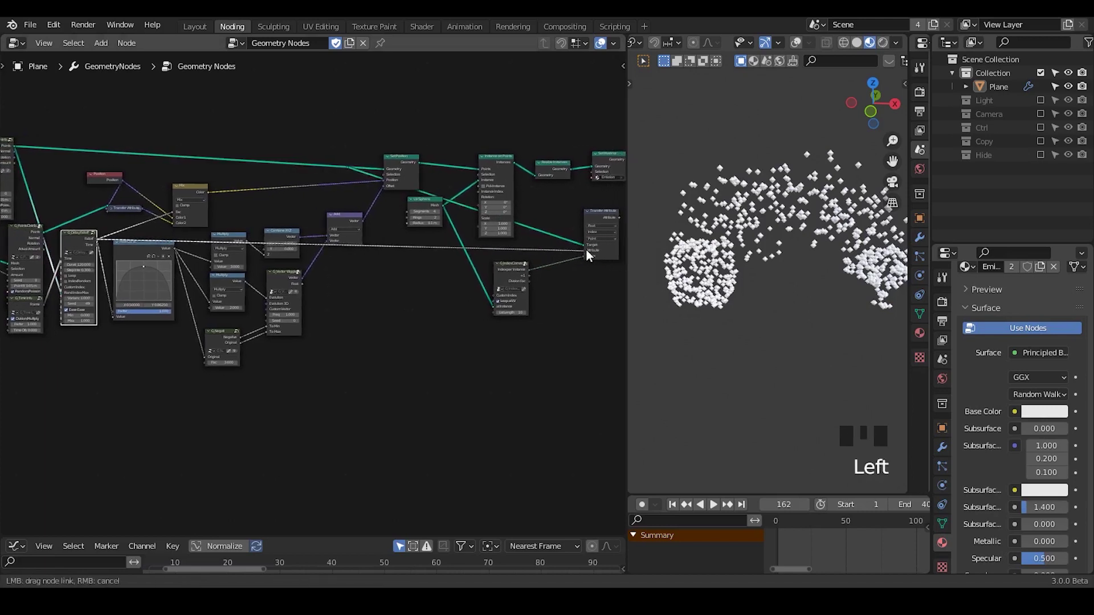
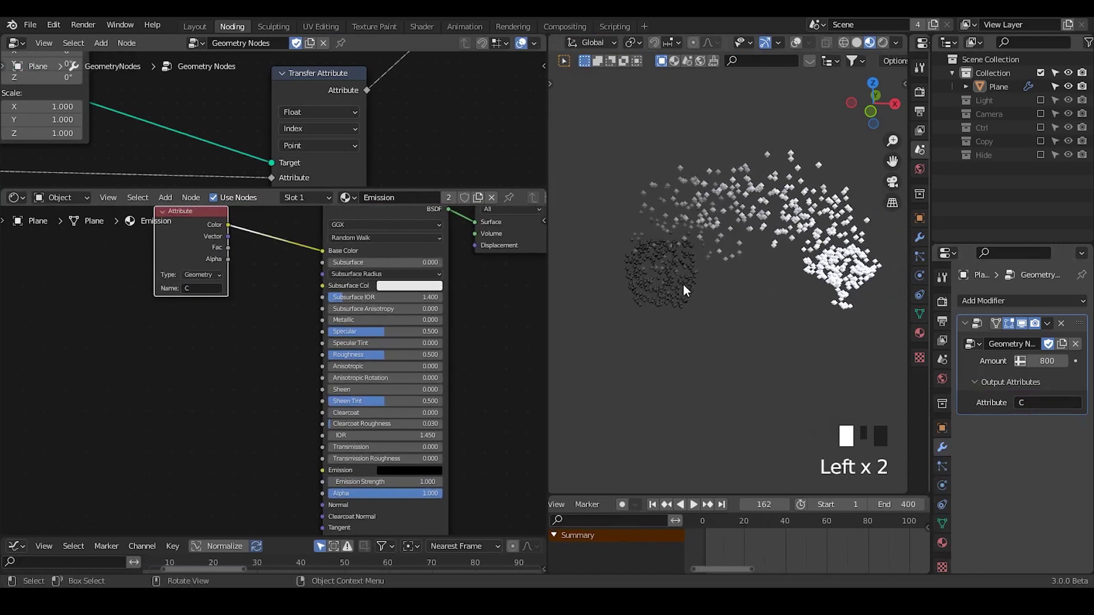
# - Orbit the viewport to inspect the shaded particles
pyautogui.moveTo(686, 323); pyautogui.dragTo(710, 273)
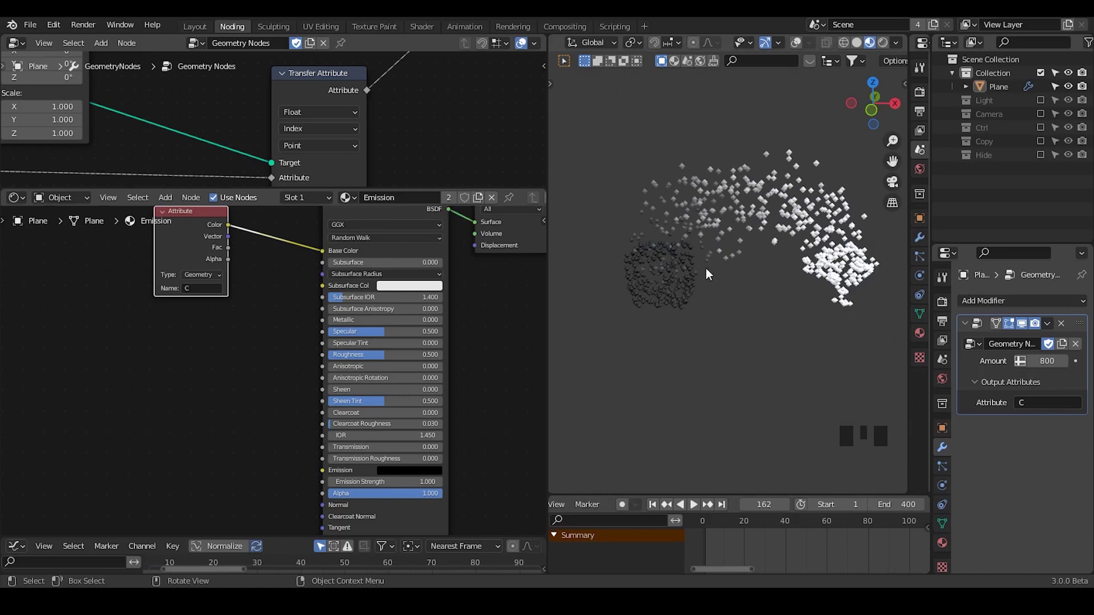
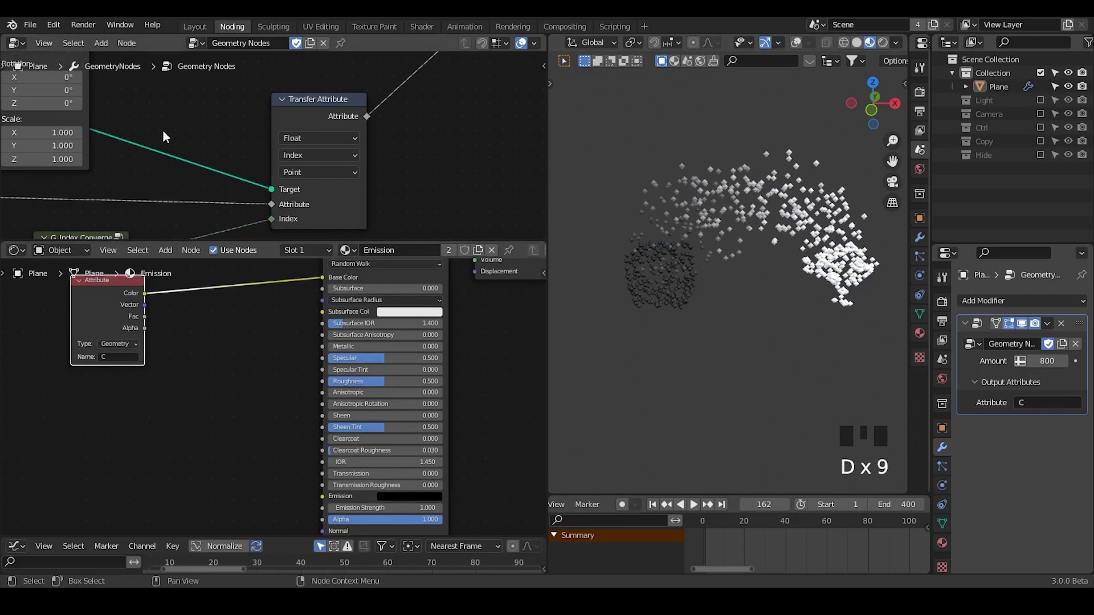
pyautogui.moveTo(191, 235); pyautogui.dragTo(93, 235)
pyautogui.moveTo(93, 236); pyautogui.dragTo(418, 148)
pyautogui.moveTo(418, 148); pyautogui.dragTo(105, 163)
pyautogui.moveTo(105, 163); pyautogui.dragTo(438, 168)
pyautogui.press('g')
pyautogui.press('ctrl+x')
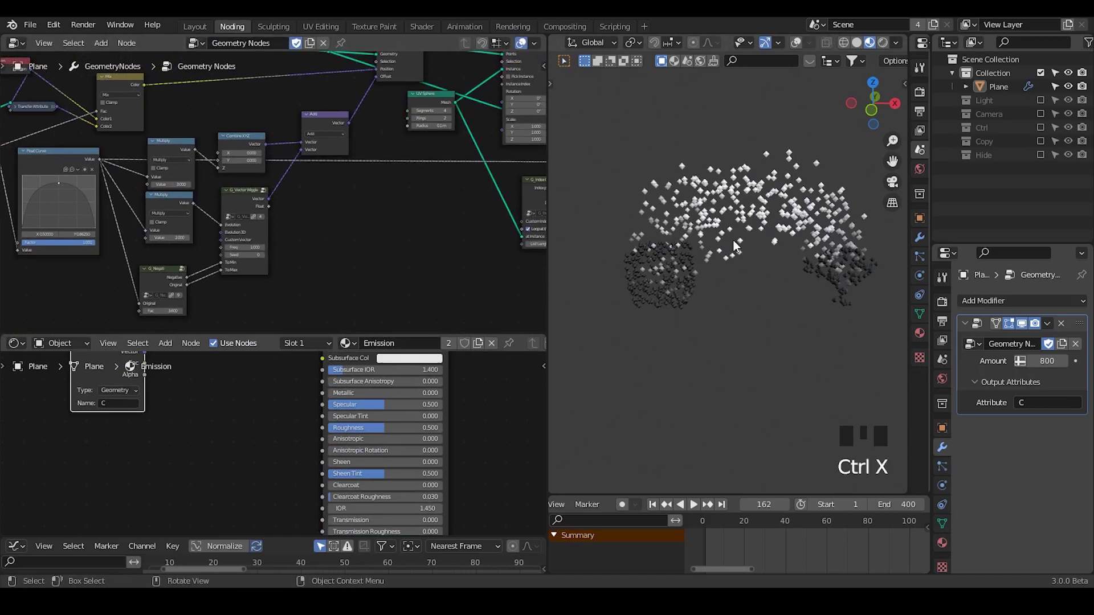
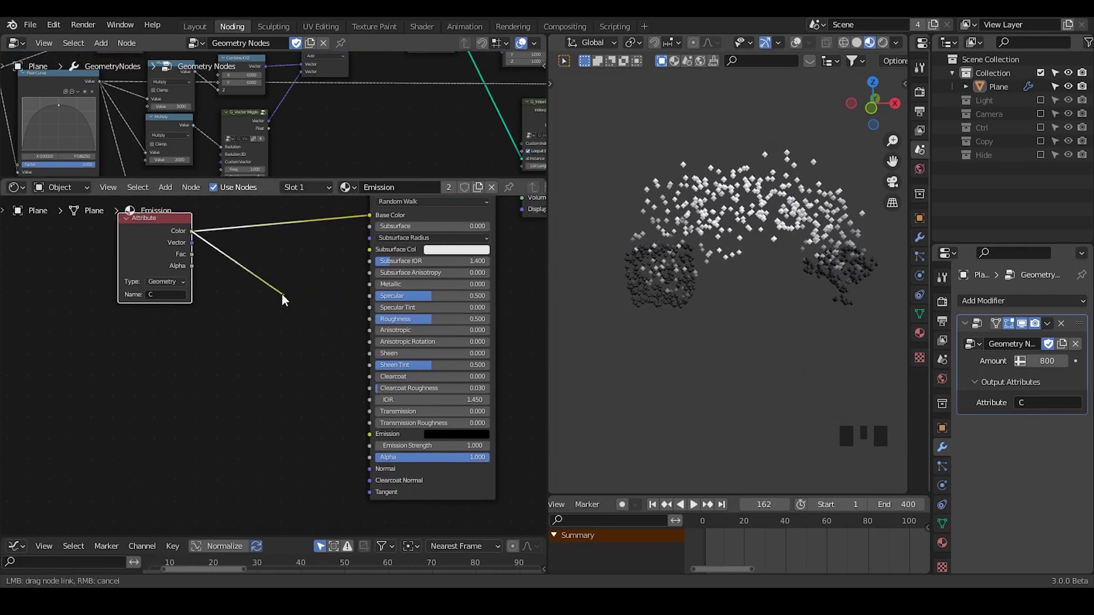
# - Add a MixRGB node beside the Attribute node with Color1 black and Color2 red
pyautogui.press('ctrl+a')
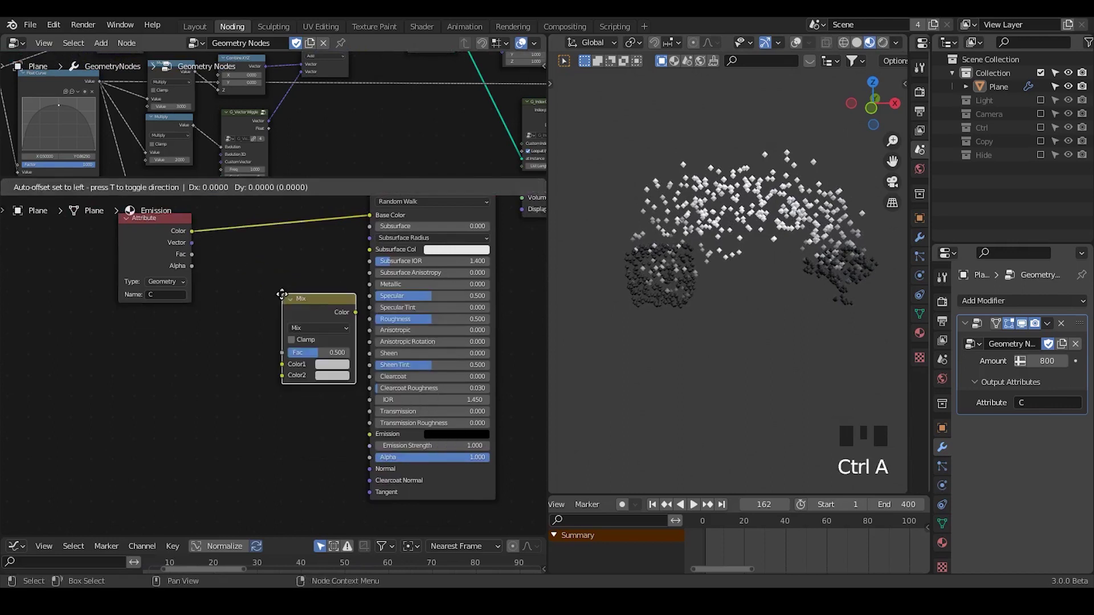
pyautogui.moveTo(255, 294); pyautogui.dragTo(358, 206)
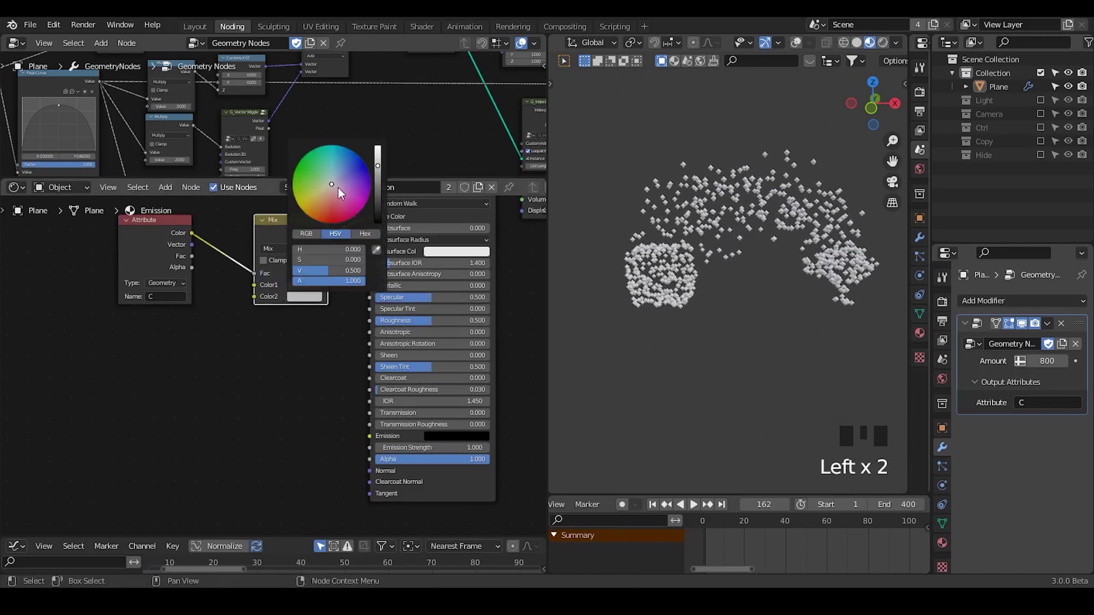
pyautogui.moveTo(327, 348); pyautogui.dragTo(307, 294)
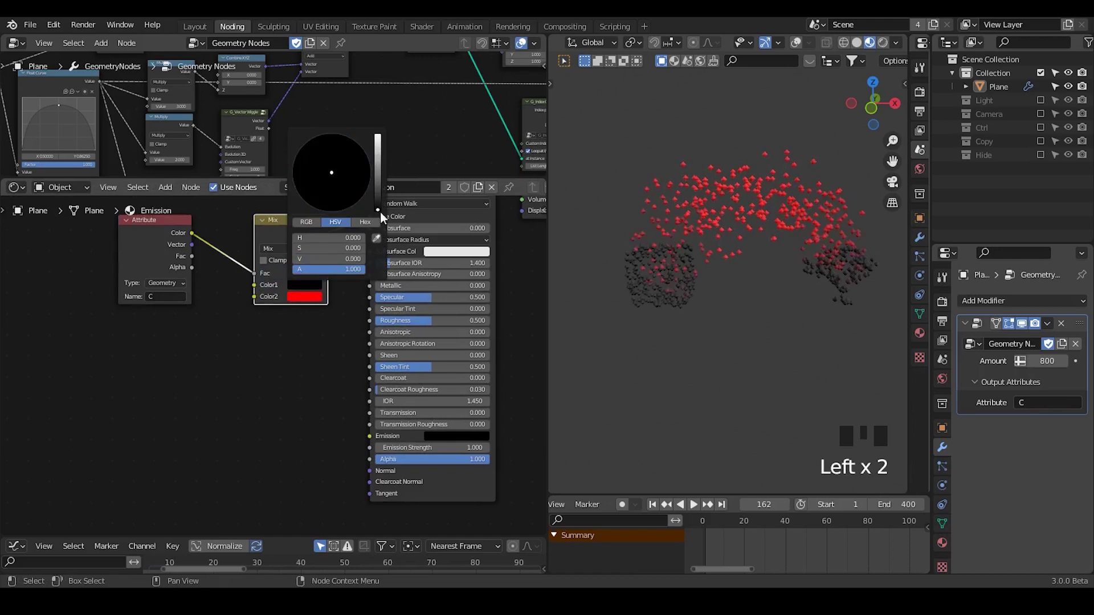
pyautogui.click(328, 337)
pyautogui.click(283, 240)
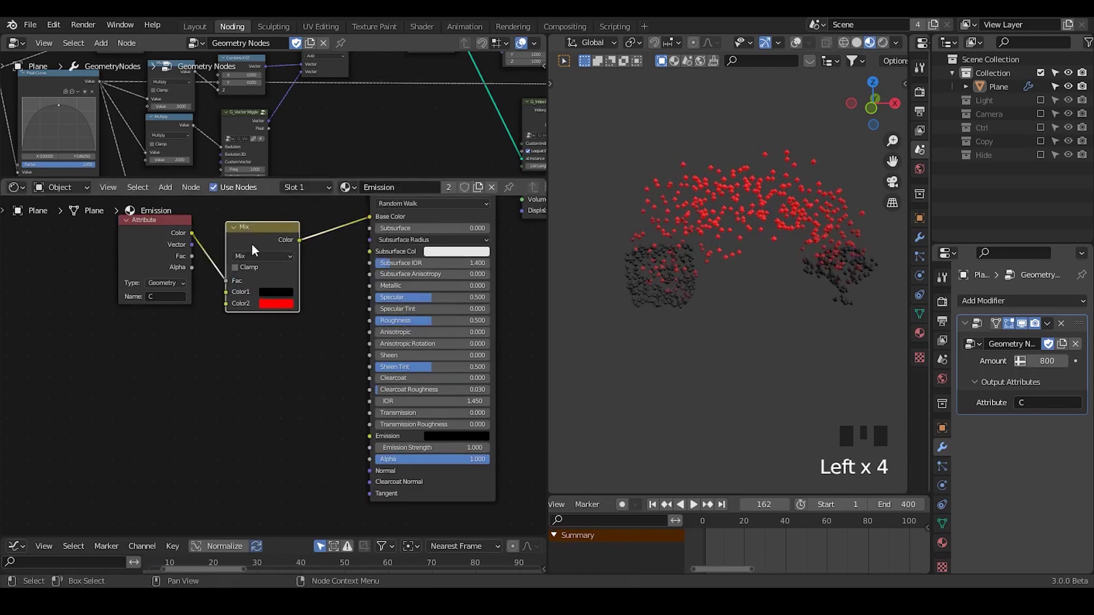